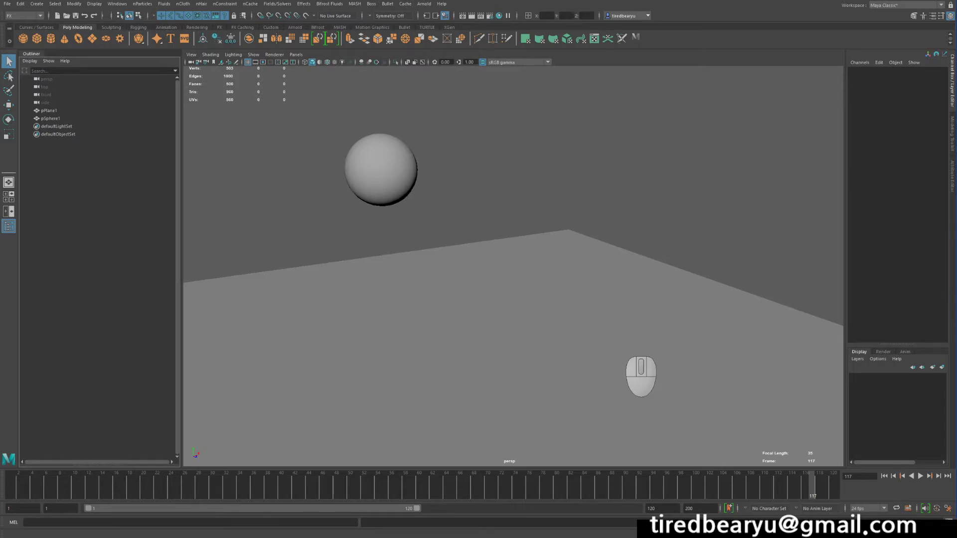
Select pSphere1 in the scene, orbiting to view it against the ground plane
left_click(405, 167)
left_click(529, 215)
left_click_drag(550, 235, 578, 303)
left_click_drag(368, 147, 464, 183)
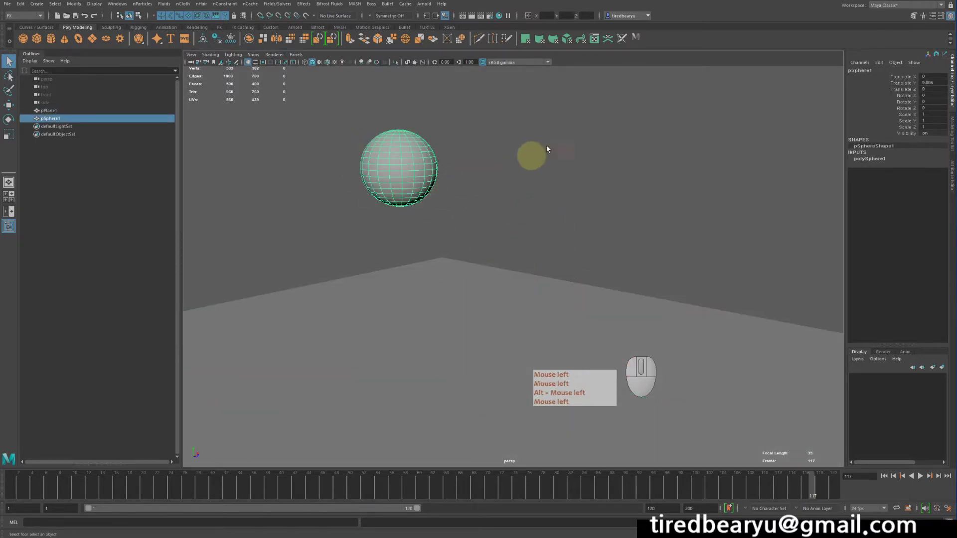
left_click(601, 169)
right_click(579, 165)
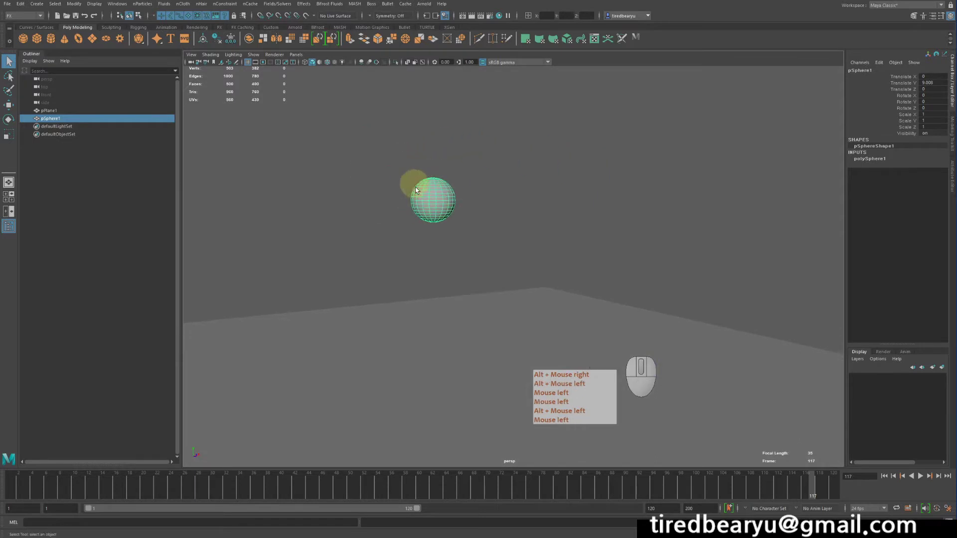
Run nParticles > Emit from Object so the sphere gets emitter1, nParticle1 and nucleus1
left_click(137, 8)
right_click(137, 6)
left_click(179, 115)
right_click(179, 114)
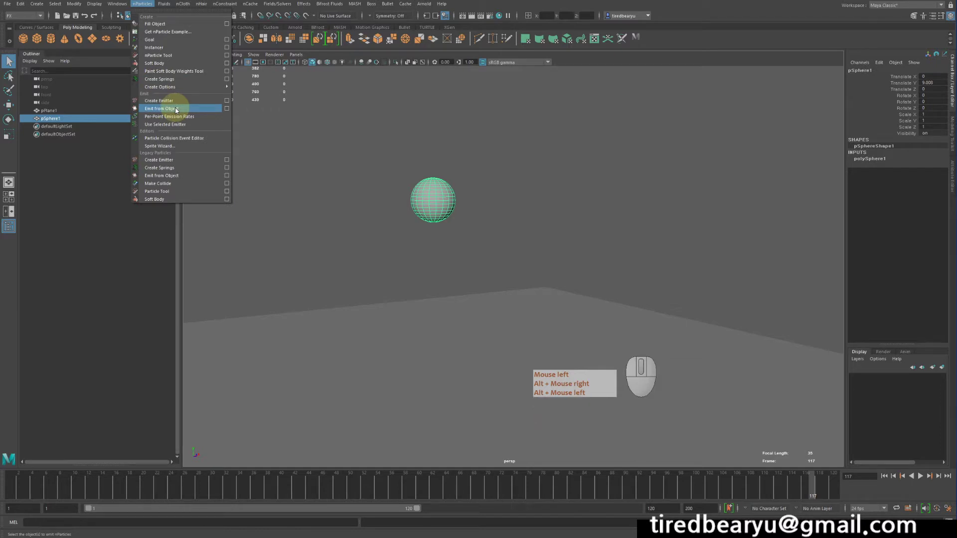
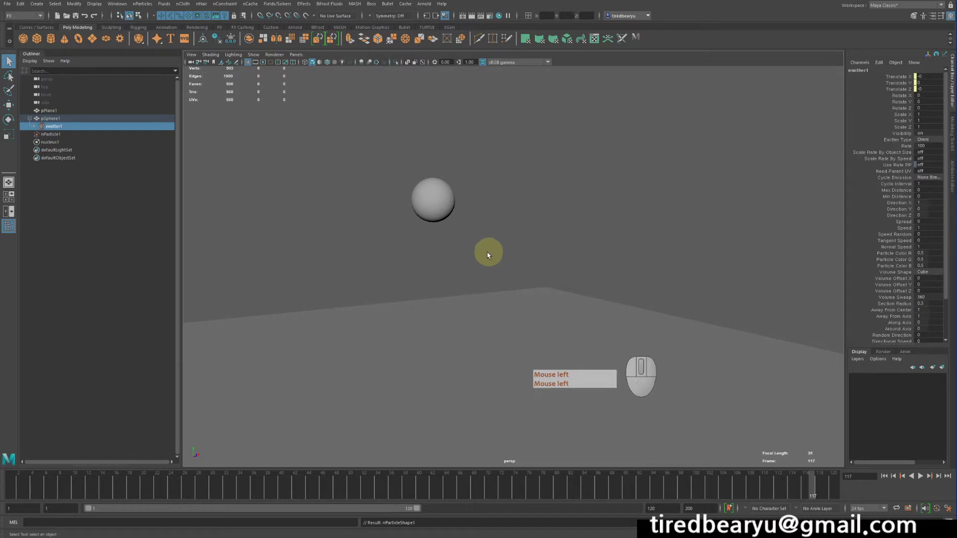
left_click_drag(484, 270, 536, 337)
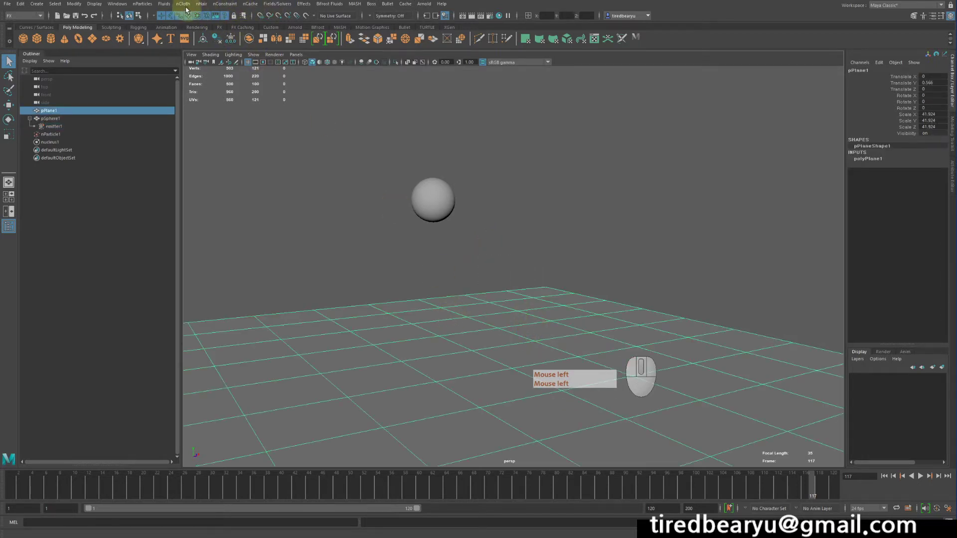
Make pPlane1 a passive collider via nCloth > Create Passive Collider
left_click(187, 6)
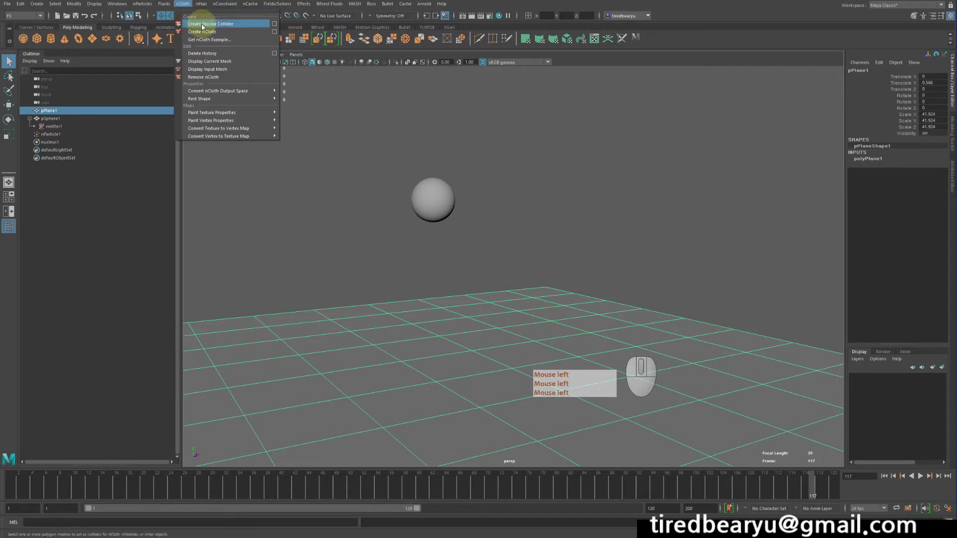
left_click(205, 26)
left_click(632, 155)
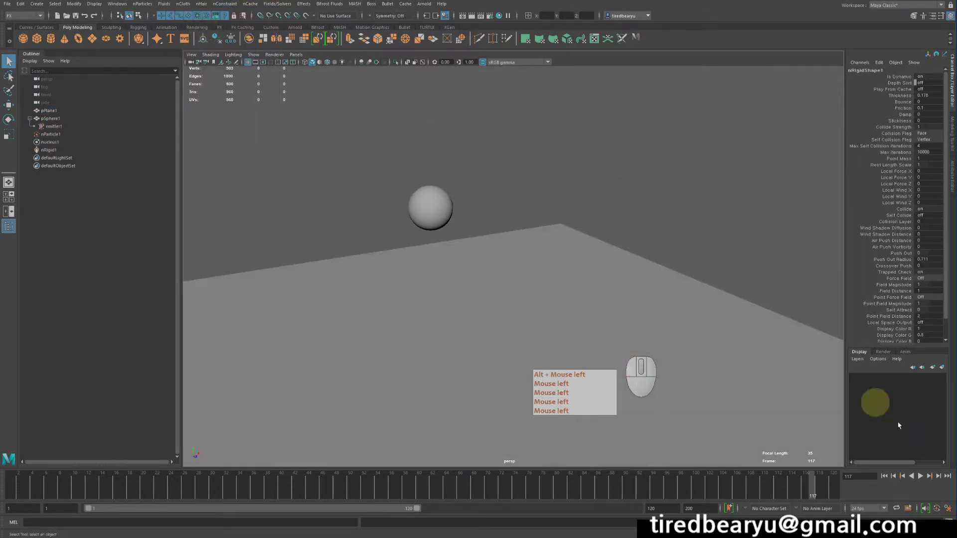
Rewind and play to test particles emitting from the sphere, then select emitter1
double_click(884, 477)
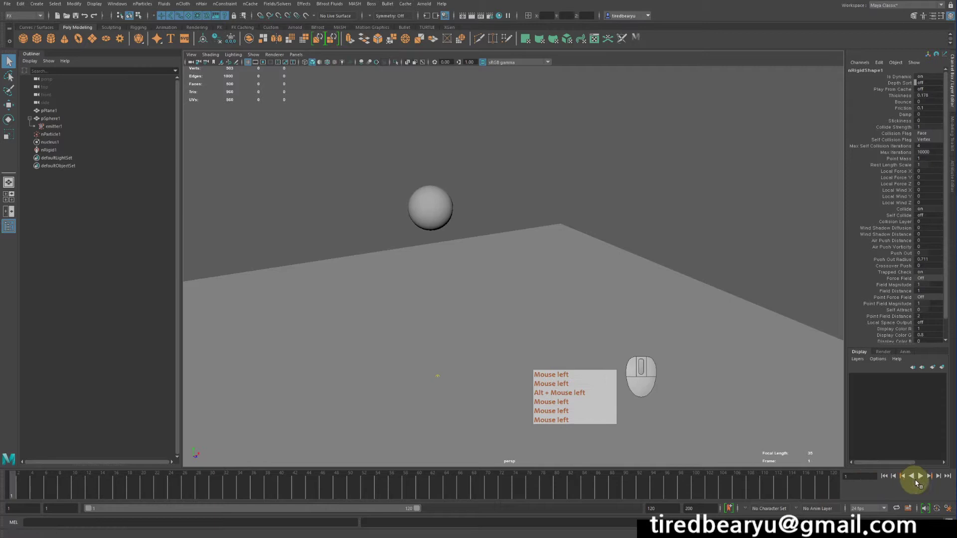
left_click(924, 477)
left_click(924, 477)
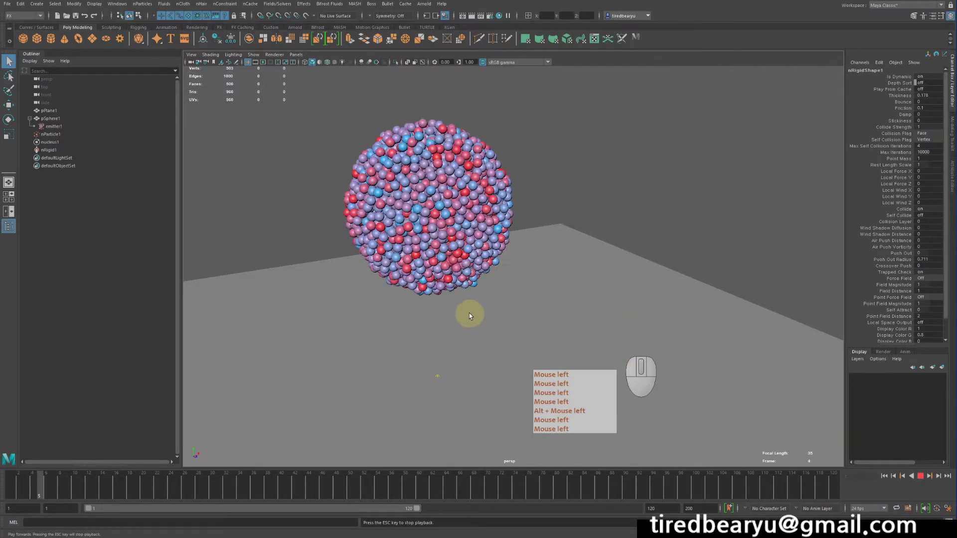
left_click(476, 311)
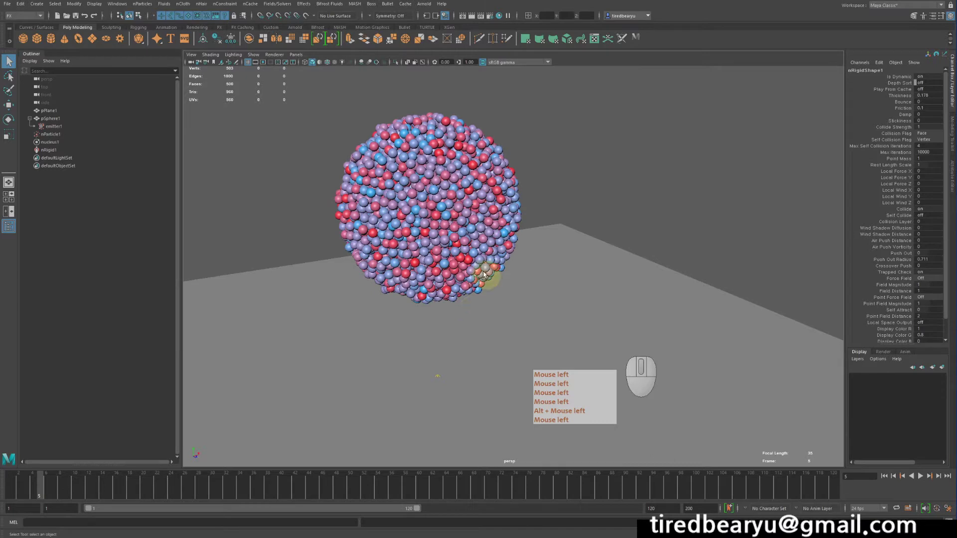
left_click(72, 130)
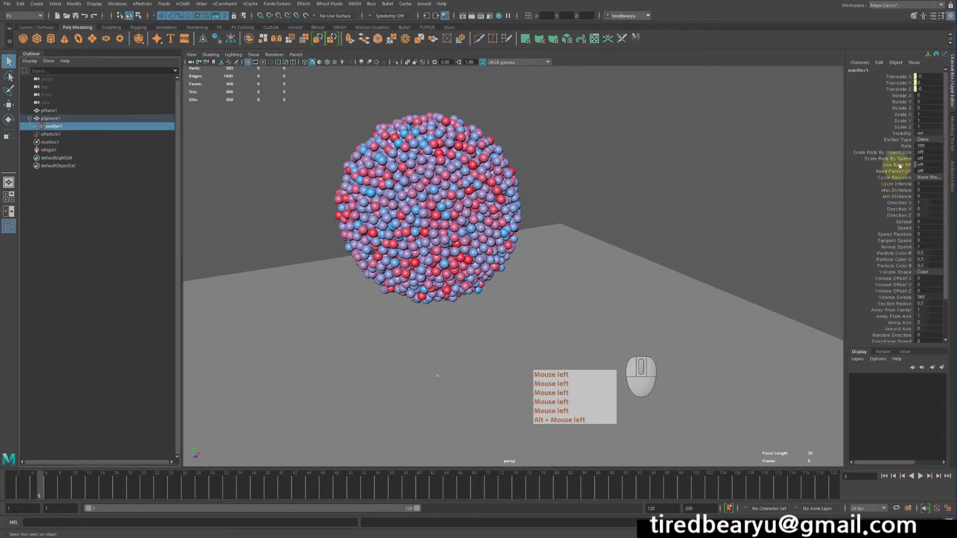
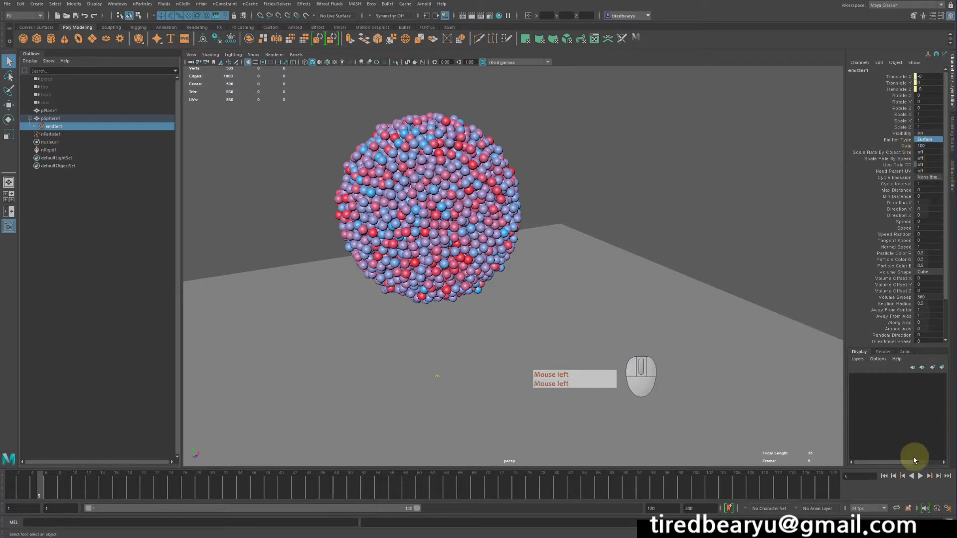
Play the simulation with emitter1 Rate at 1000 so particles heap over the sphere
double_click(886, 480)
left_click(922, 478)
left_click(921, 478)
left_click(922, 478)
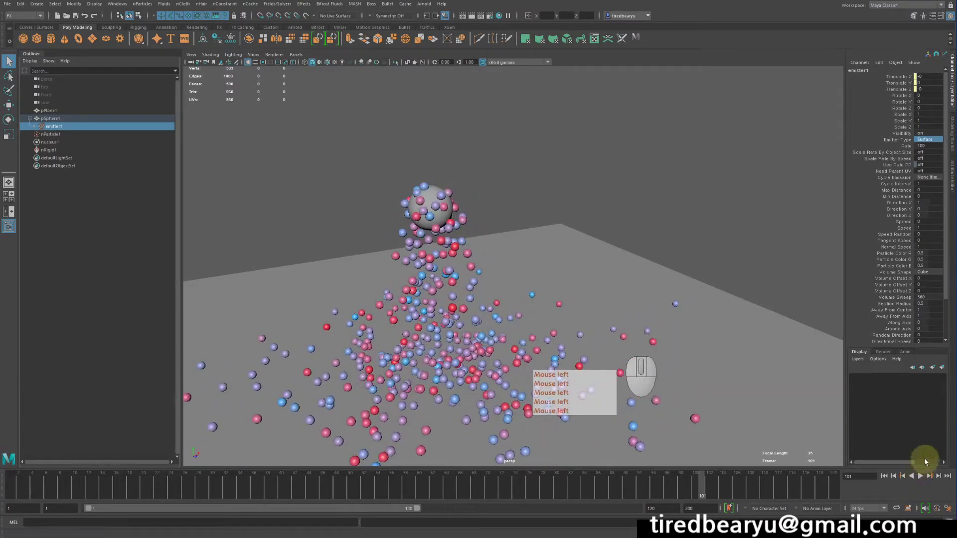
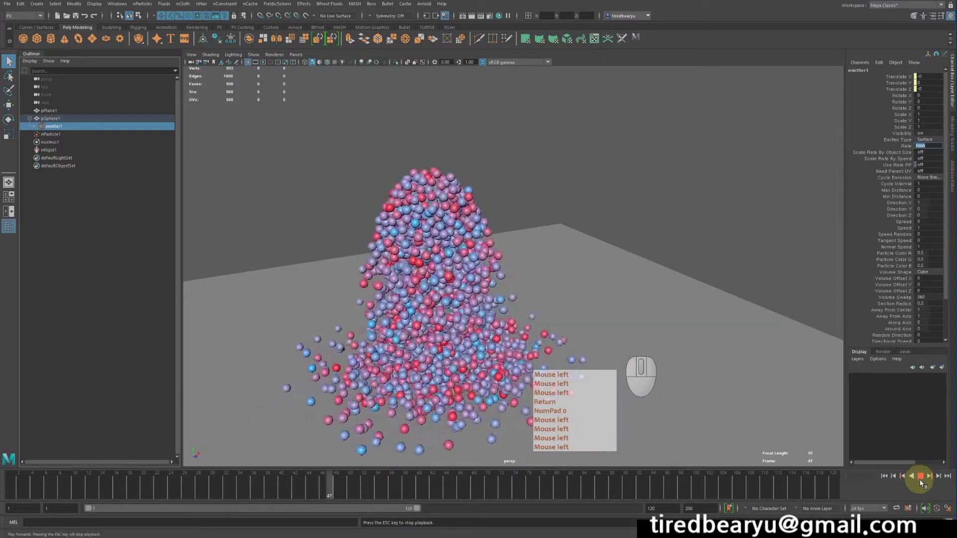
Set the emitter Rate back to 0 and replay until the emission stops
key("Return")
key("KP_0")
left_click(923, 484)
key("Return")
key("KP_0")
left_click(924, 484)
key("Return")
key("KP_0")
left_click(923, 480)
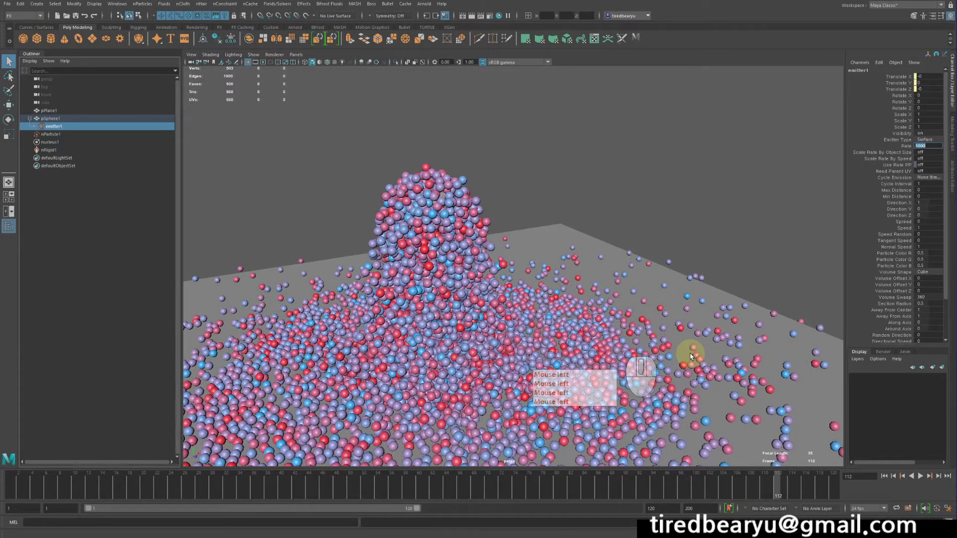
left_click(693, 355)
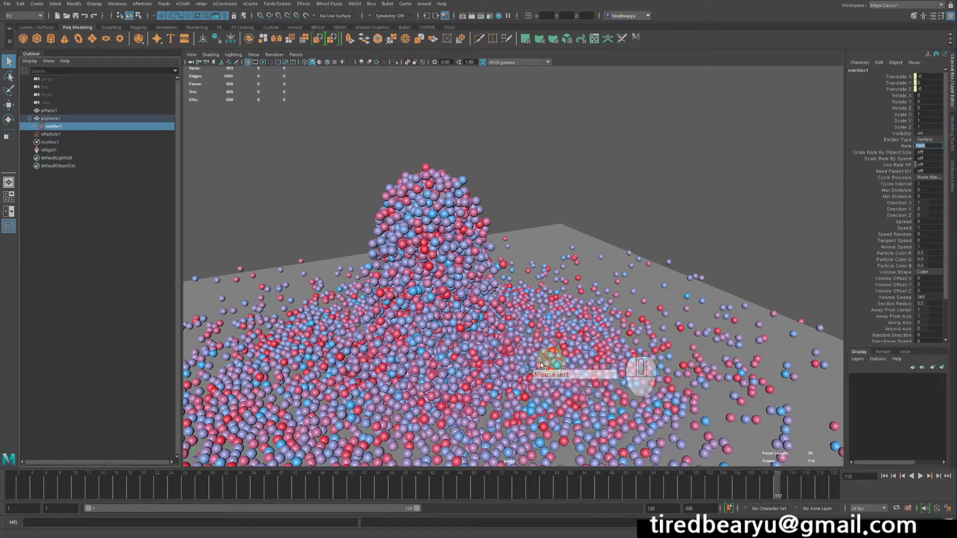
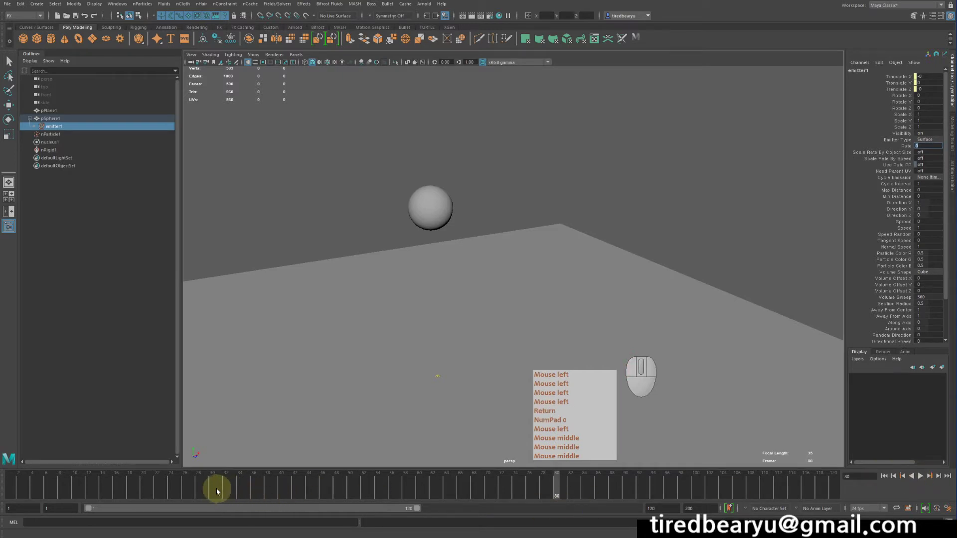
Key the emitter Rate at 0 around frame 30 using Key Selected in the Channel Box
left_click(213, 490)
key("Return")
key("KP_0")
middle_click(213, 490)
left_click(902, 147)
left_click_drag(903, 146, 911, 159)
key("Return")
key("KP_0")
left_click(910, 159)
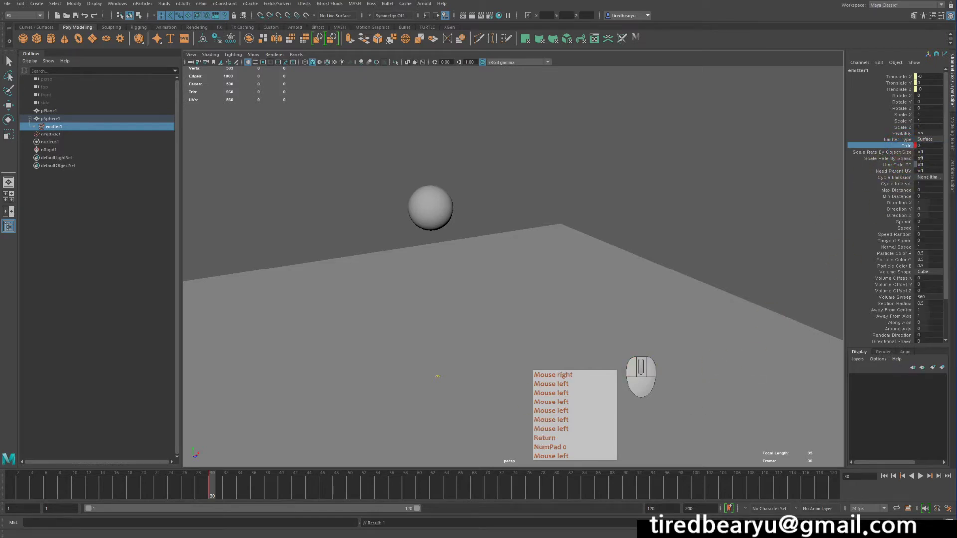
key("Return")
right_click(216, 493)
left_click(221, 493)
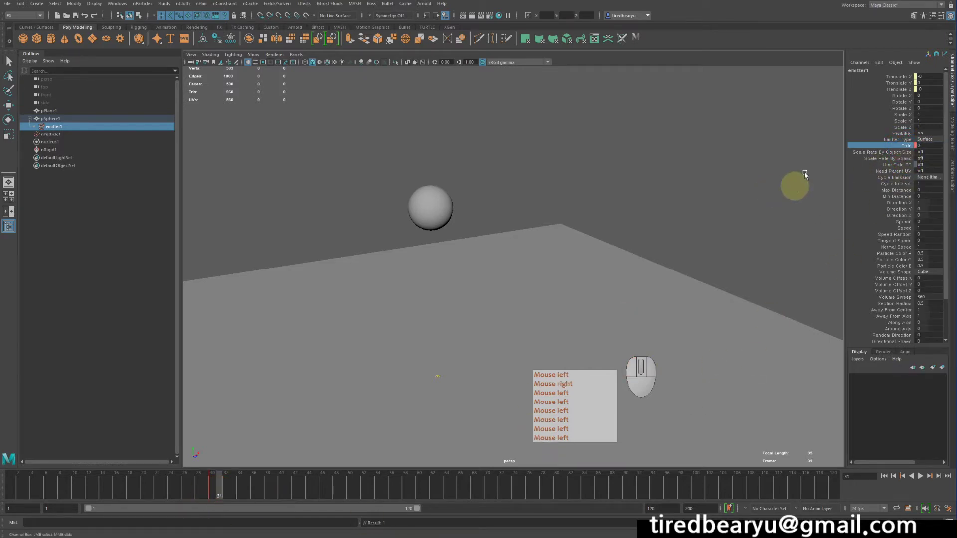
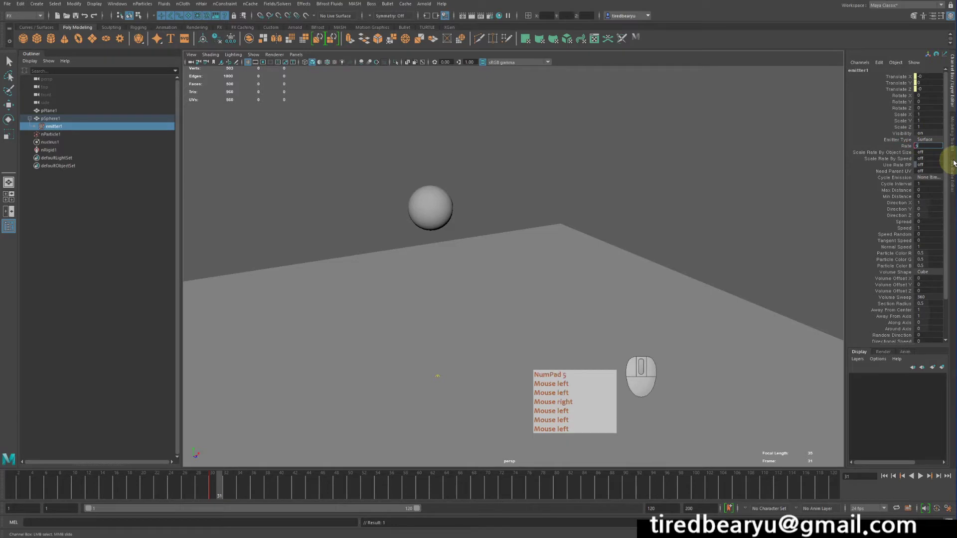
Enter further Rate values at later frames to shape the burst-then-stop emission
left_click(900, 148)
key("KP_0")
key("KP_5")
left_click_drag(900, 148, 904, 163)
key("Return")
key("KP_0")
key("KP_5")
double_click(888, 477)
right_click(887, 476)
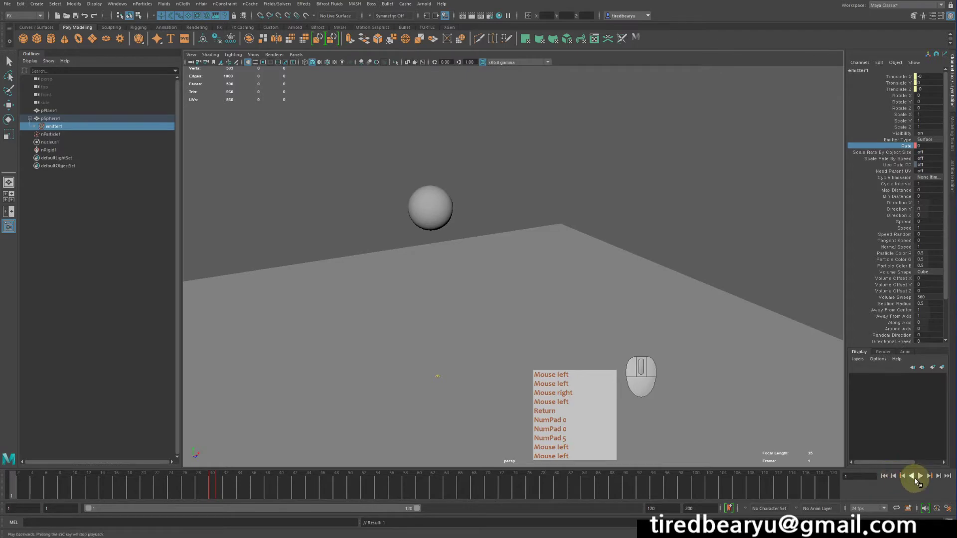
key("Return")
key("KP_0")
key("KP_5")
Rewind and play back so the sphere erupts a column of particles that then ceases
left_click(923, 478)
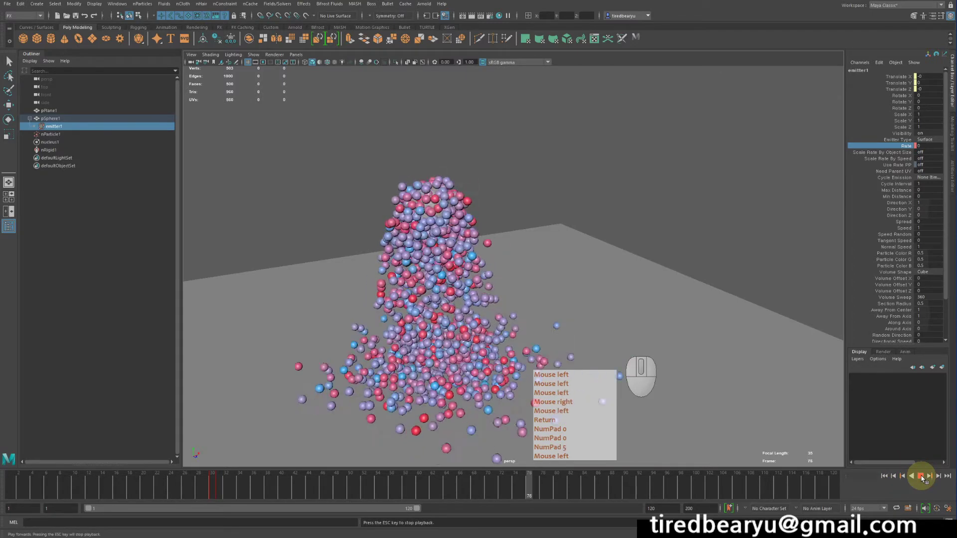
key("Return")
key("KP_0")
key("KP_5")
right_click(924, 478)
left_click(924, 477)
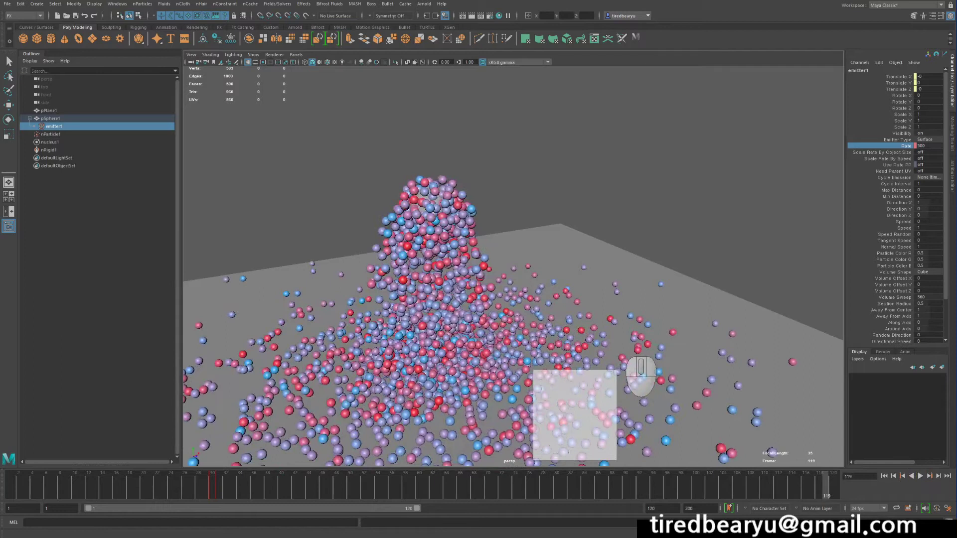
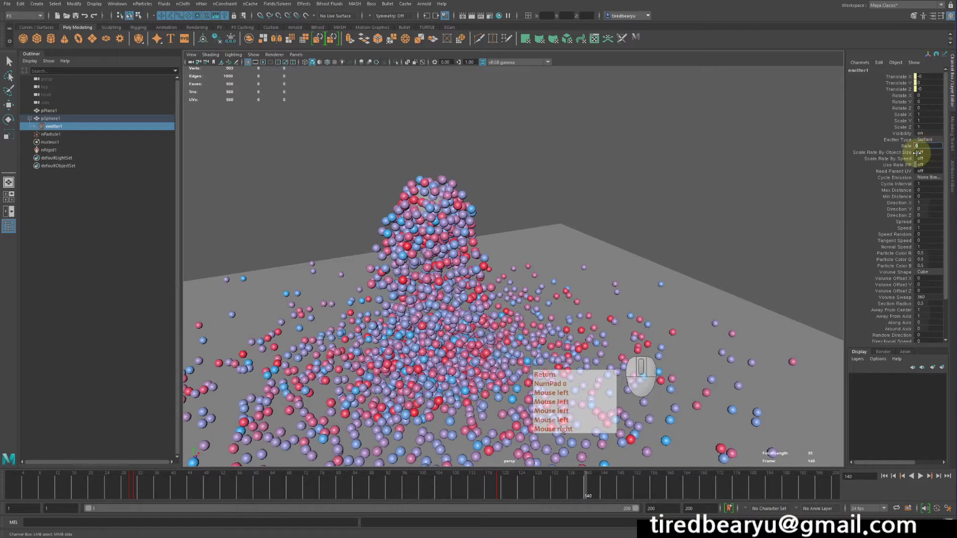
Scrub to frame 140 and set the emitter Rate to 0 there, then rewind
left_click(908, 147)
left_click_drag(905, 147, 916, 161)
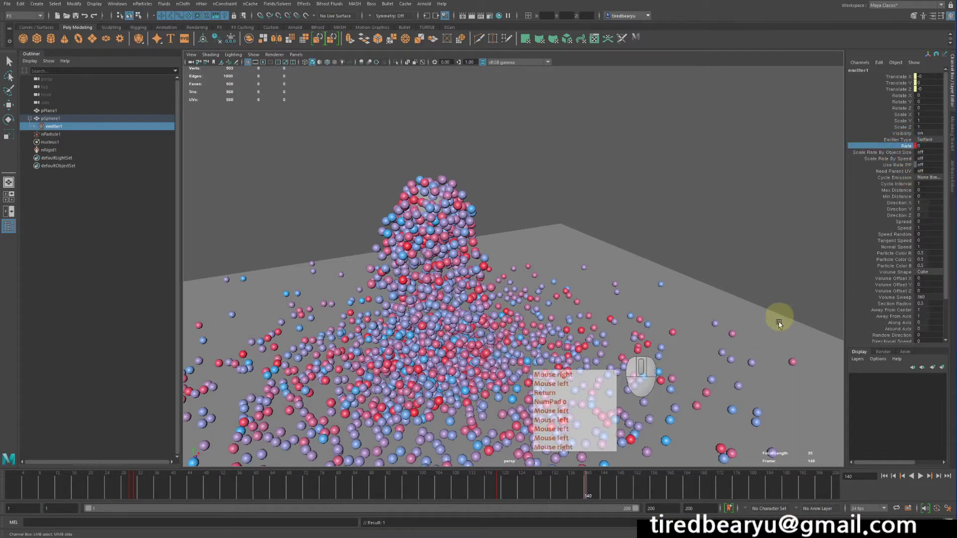
double_click(888, 480)
key("Return")
key("KP_0")
right_click(887, 480)
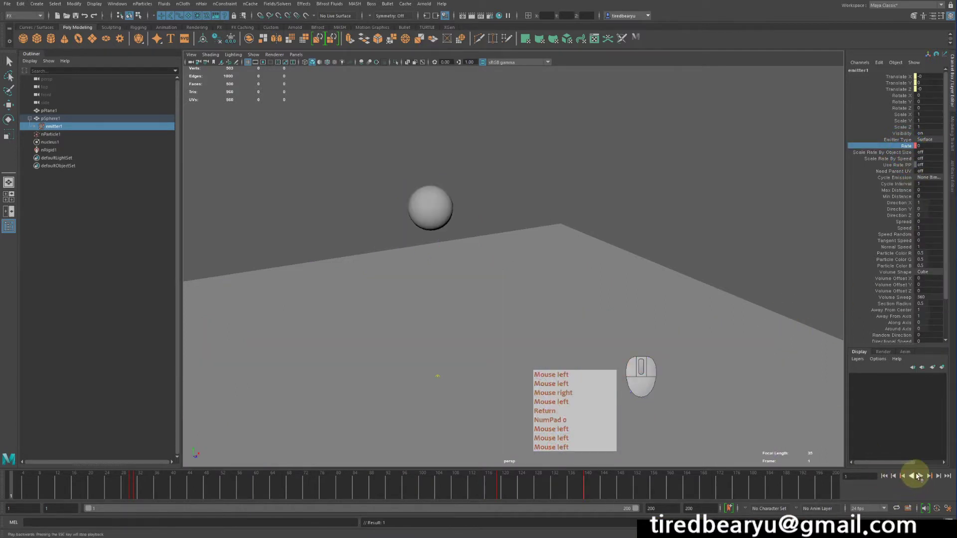
Play the simulation from the start so the particle column rises and piles onto the ground
left_click(921, 476)
key("Return")
key("KP_0")
right_click(920, 476)
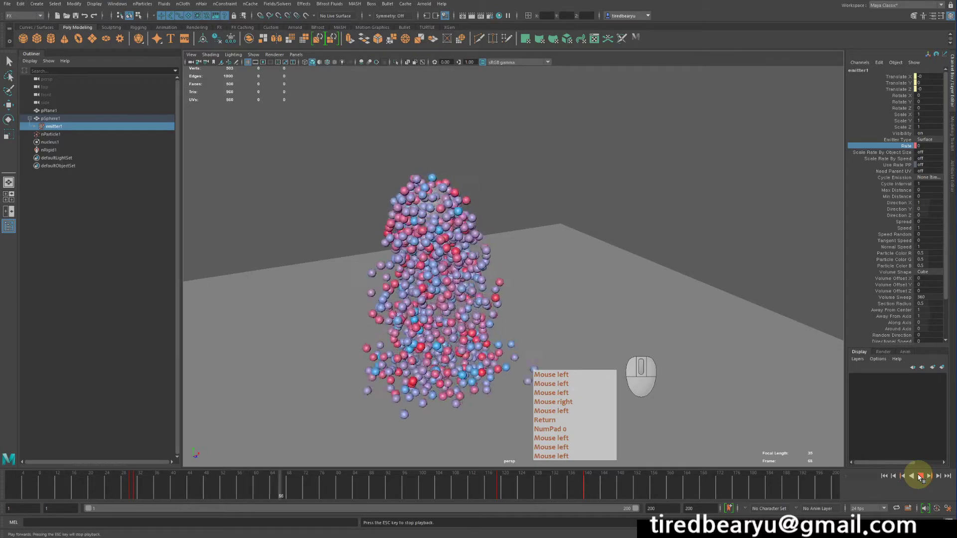
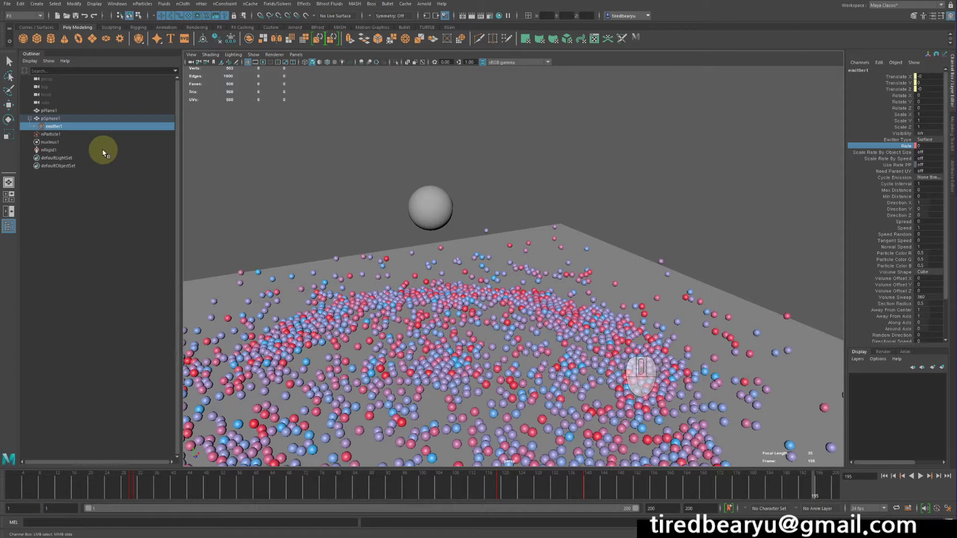
Select nucleus1 in the Outliner and show its full settings in the Attribute Editor (Ctrl+A)
left_click(70, 143)
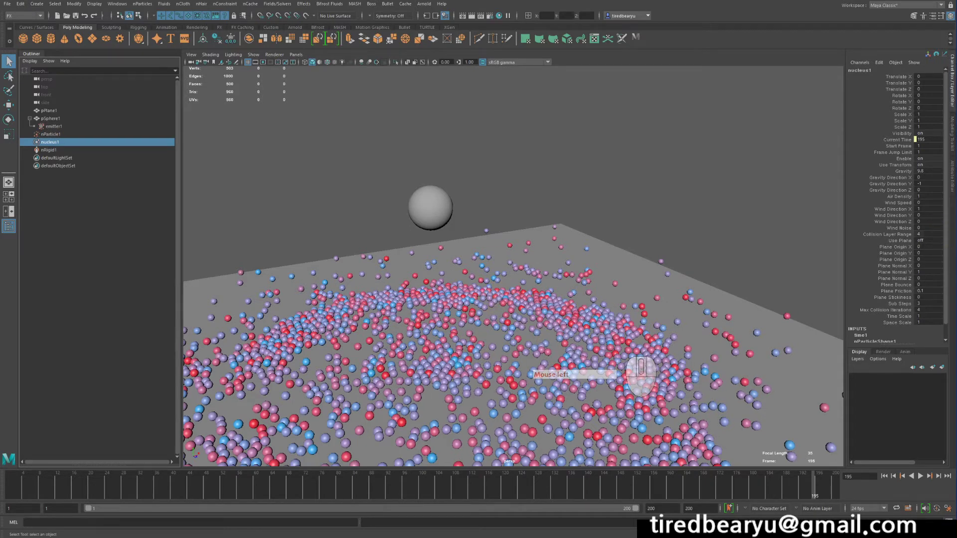
key("ctrl+a")
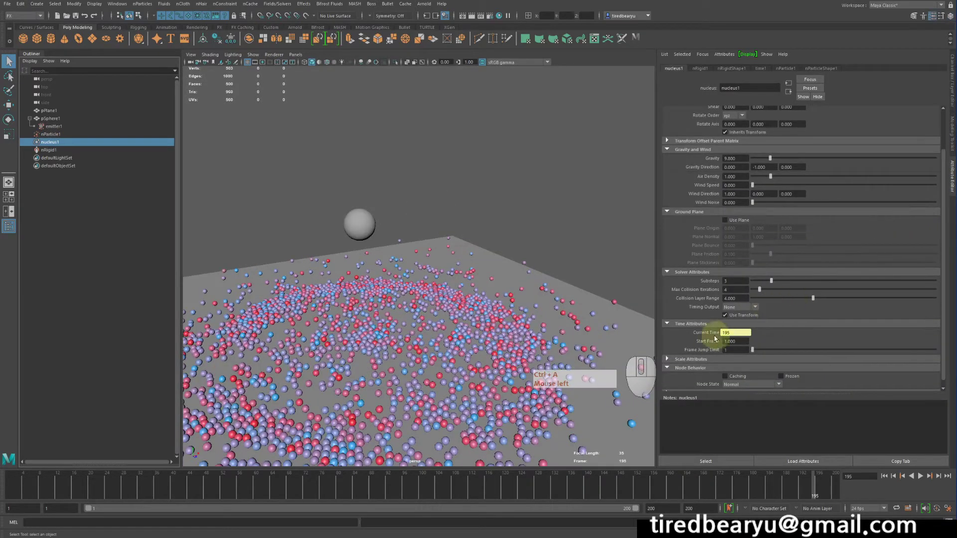
key("ctrl+a")
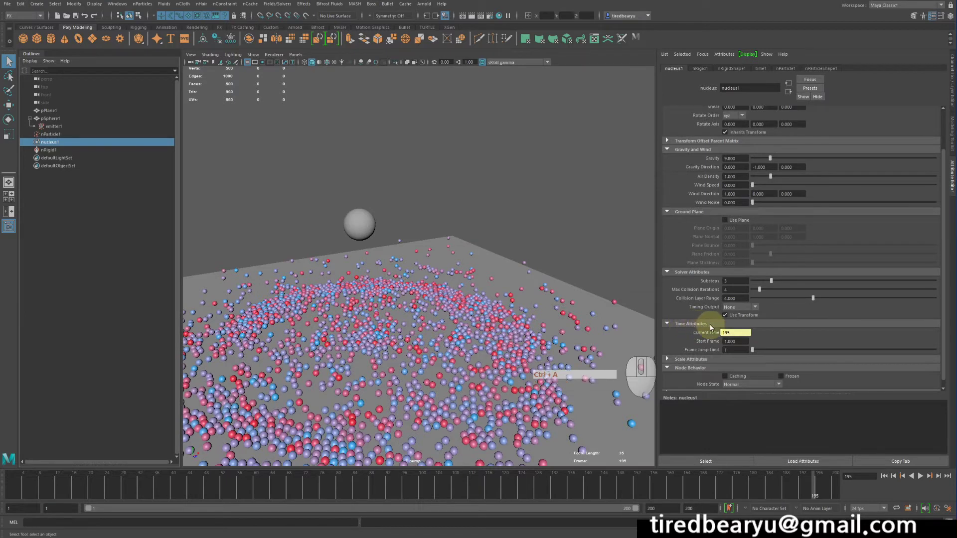
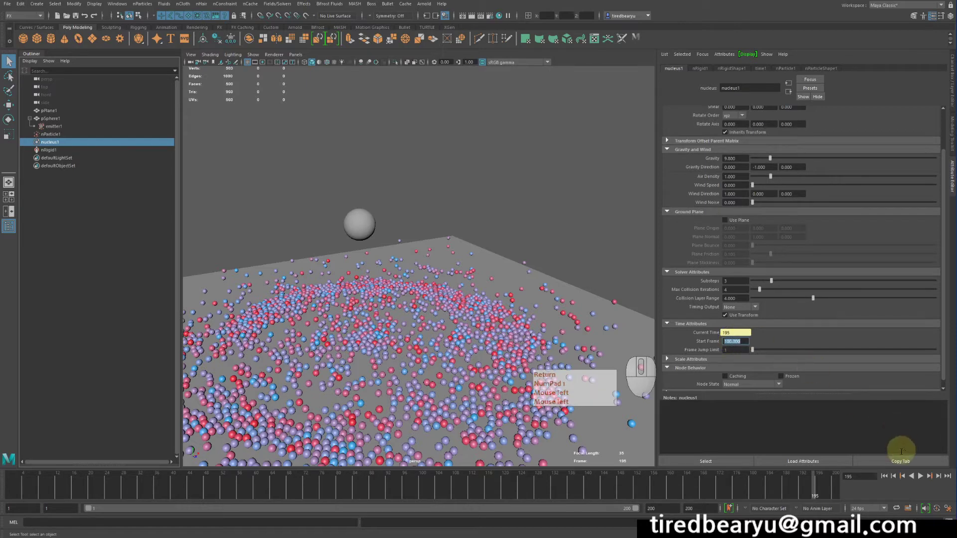
Rewind to frame 1 and replay the simulation so particles spray across the ground, then stop
left_click(886, 478)
key("Return")
key("KP_1")
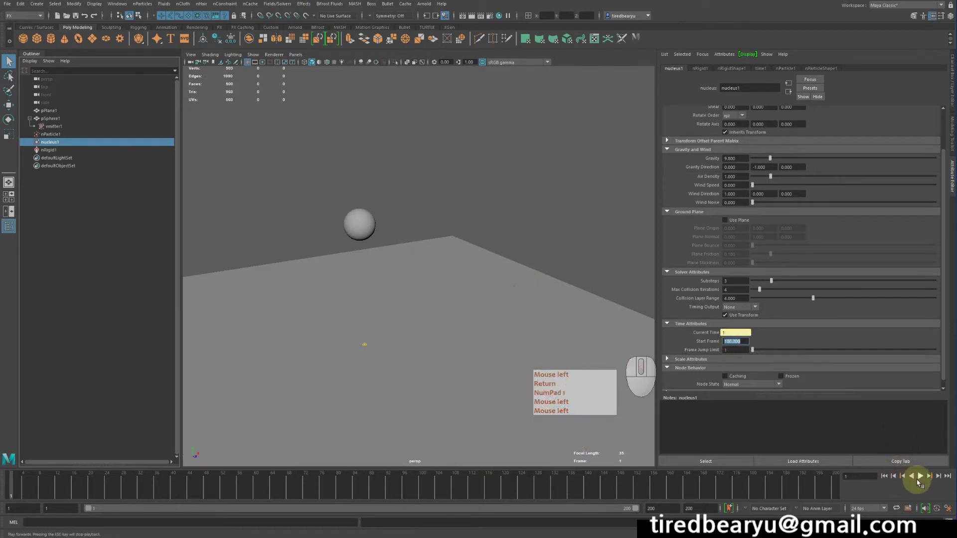
left_click(921, 480)
key("Return")
key("KP_1")
left_click(921, 481)
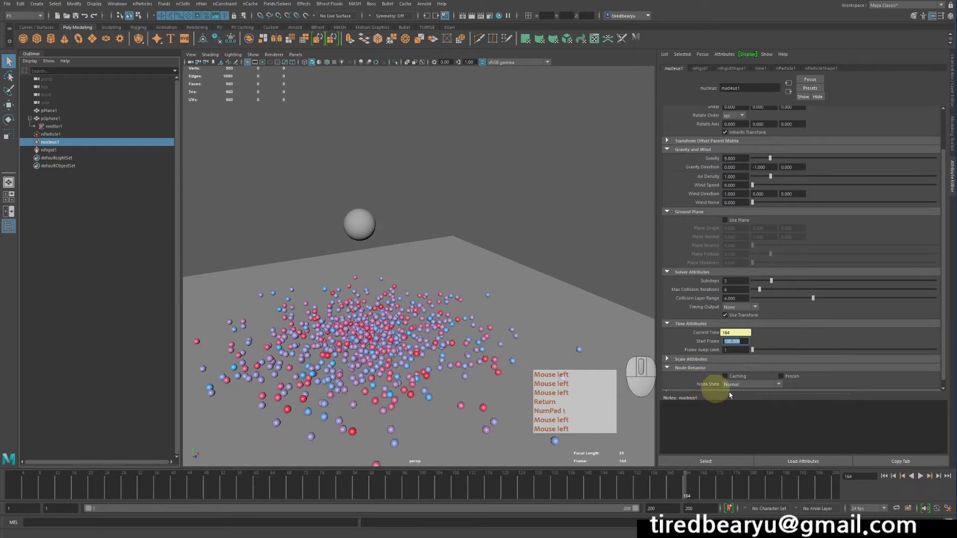
left_click(925, 481)
key("Return")
key("KP_1")
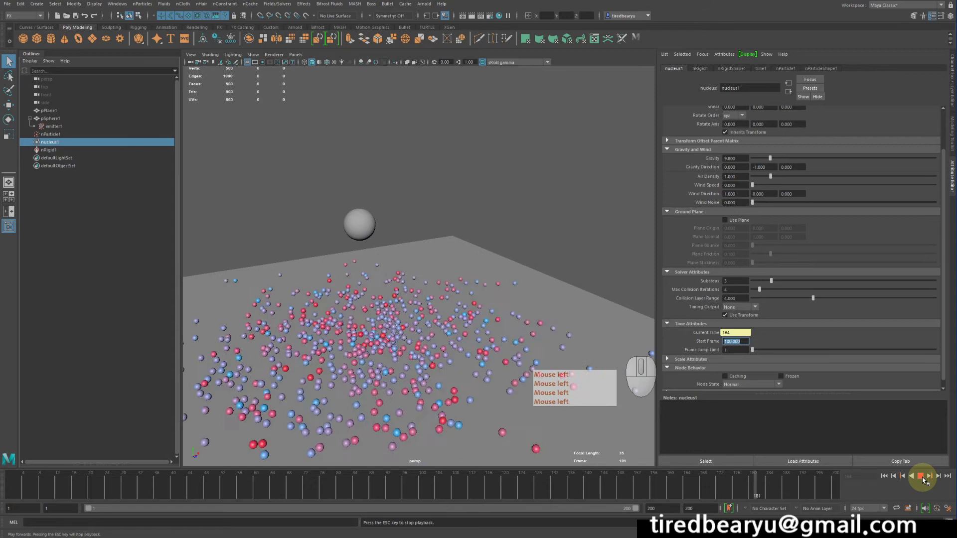
left_click(925, 481)
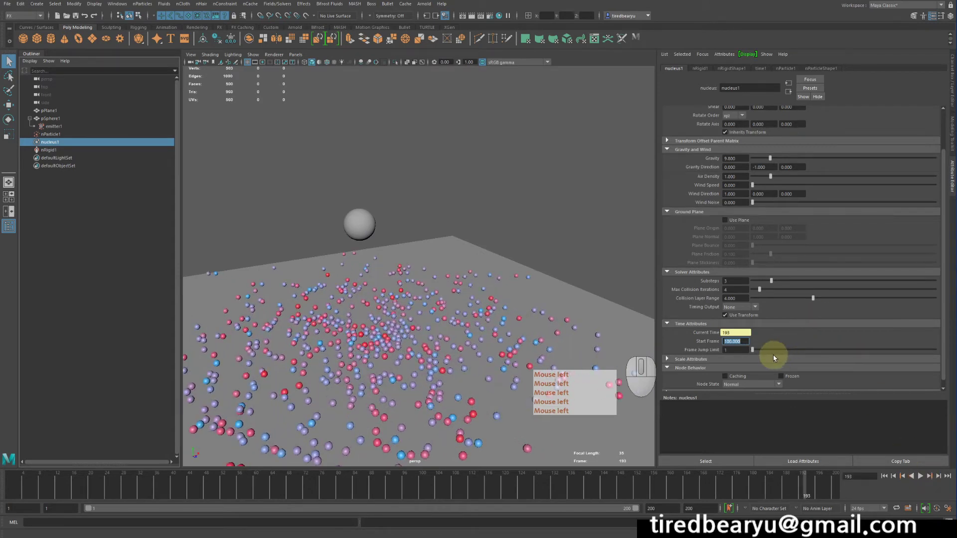
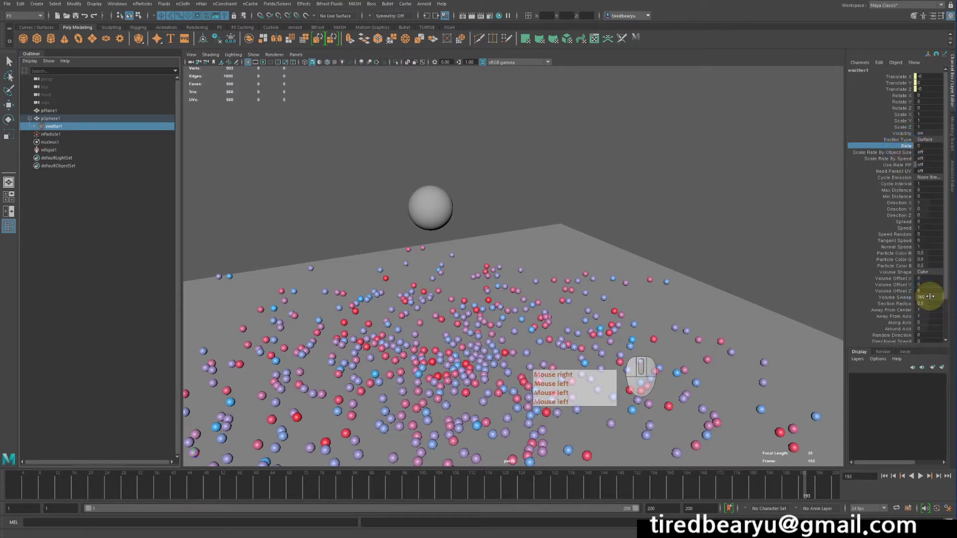
Choose Expressions on the emitter Rate attribute and rewind the timeline to frame 1
right_click(931, 432)
left_click(931, 432)
left_click(888, 475)
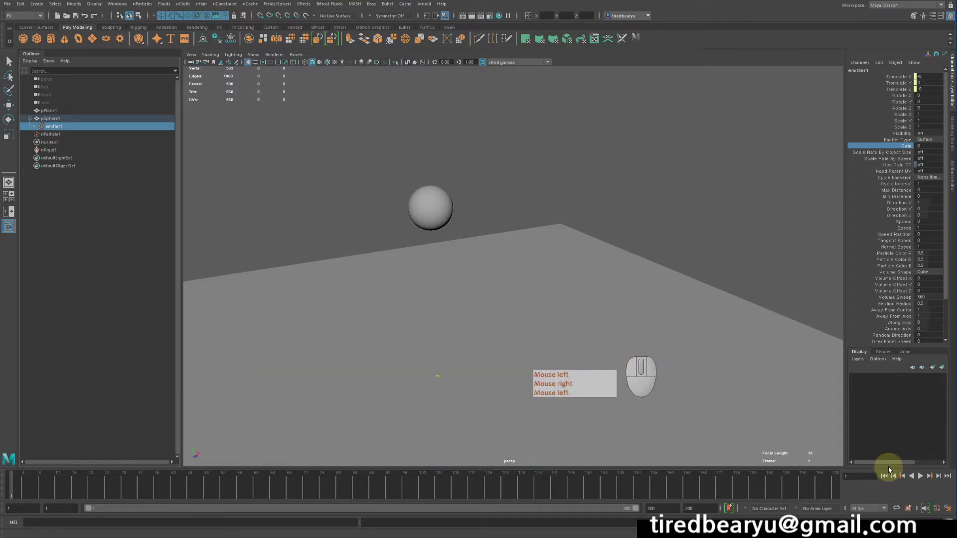
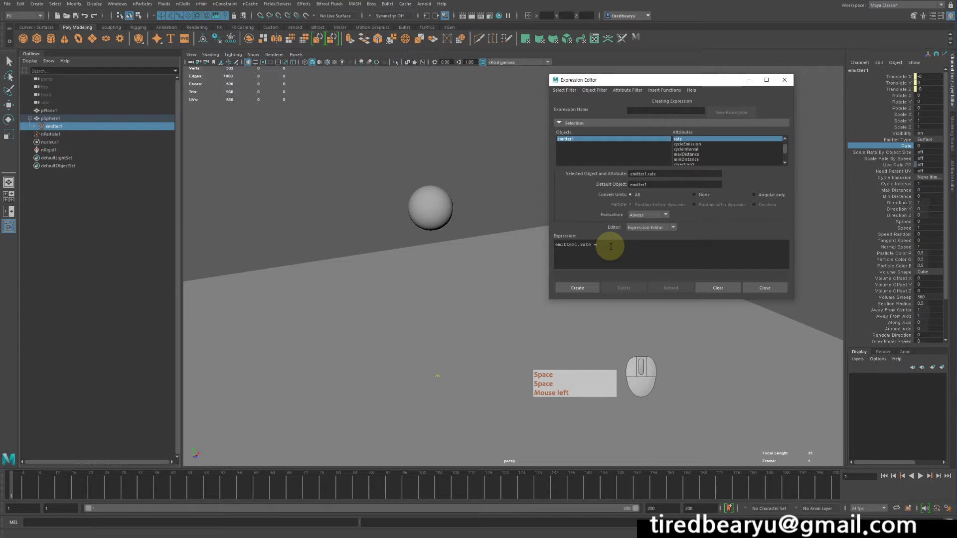
Write the Rate expression and Create it on emitter1.rate so Rate reads 100, then rewind
key("1")
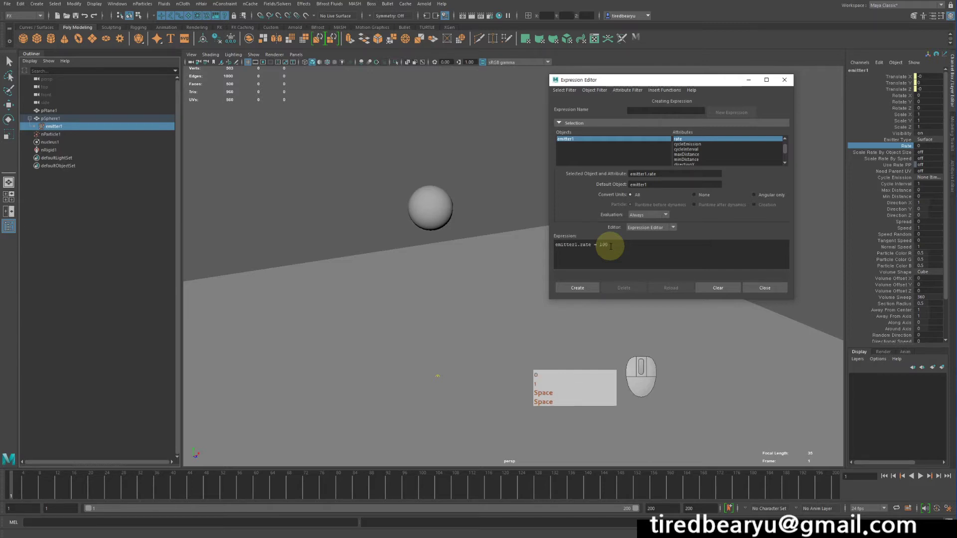
key("space")
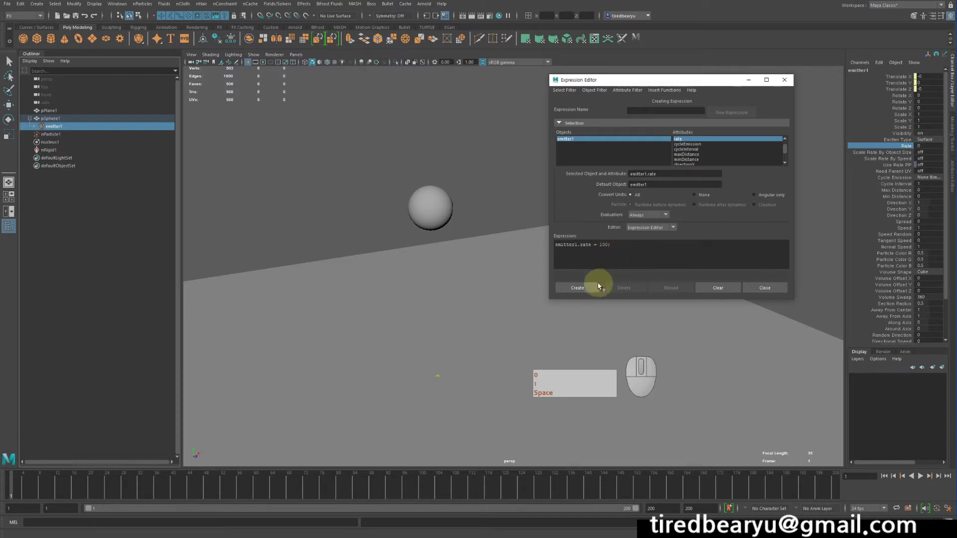
left_click(585, 288)
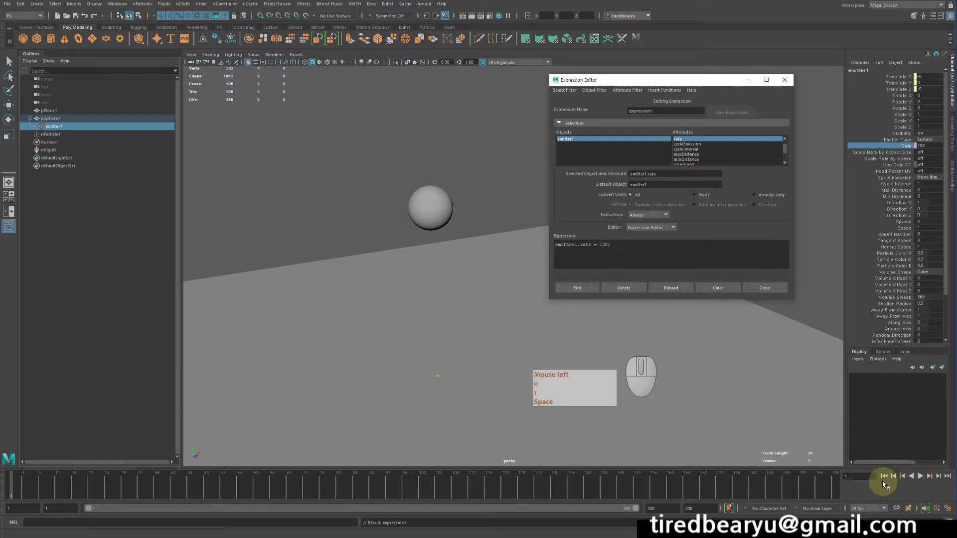
double_click(885, 477)
Play the expression-driven emission, then revise the Rate expression text and apply it with Edit
left_click(922, 480)
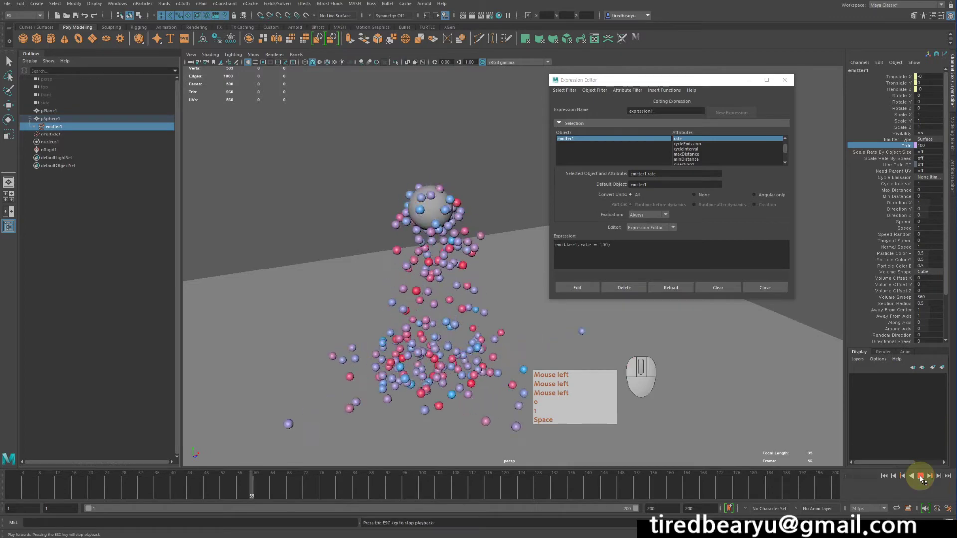
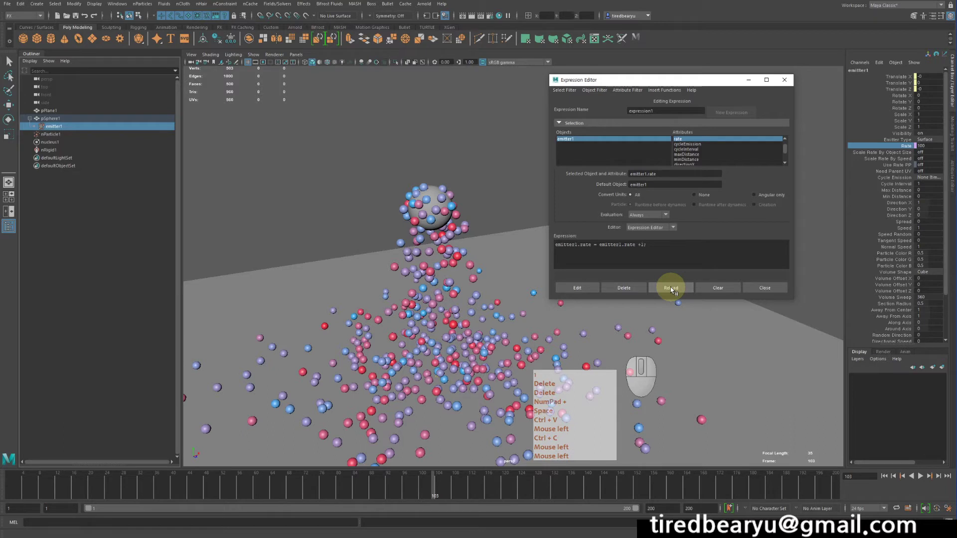
key("Delete")
key("KP_Add")
key("space")
key("ctrl+v")
key("ctrl+c")
left_click(674, 291)
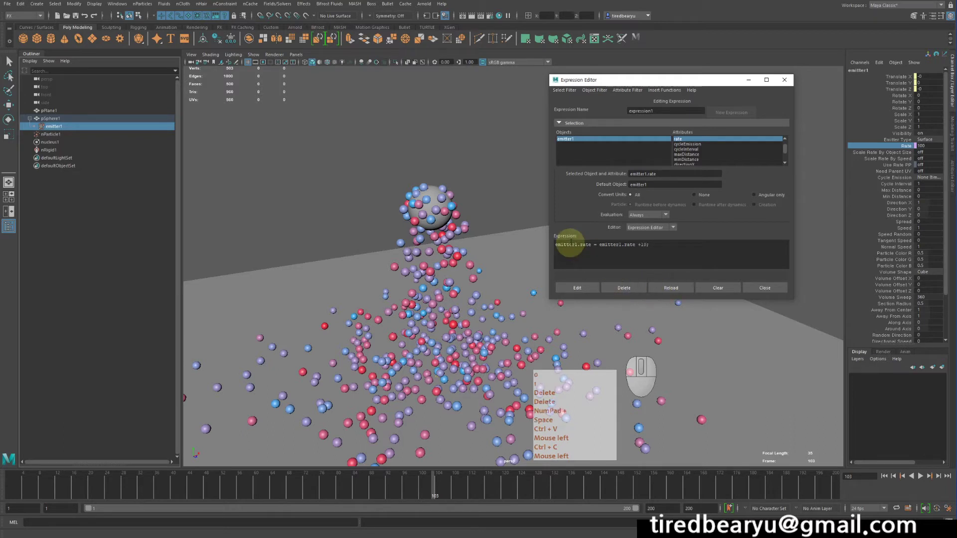
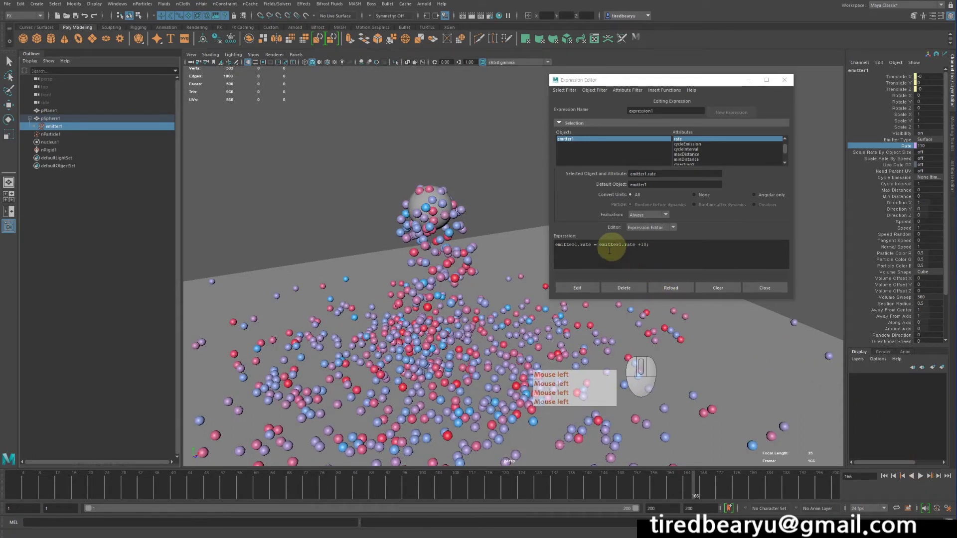
Apply the reworked Rate expression and replay the emission from frame 1
left_click(578, 288)
double_click(889, 478)
left_click(925, 474)
left_click(925, 475)
Replay once more and rewind to frame 1 so Rate reads 1 with the sphere clear of particles
left_click(884, 479)
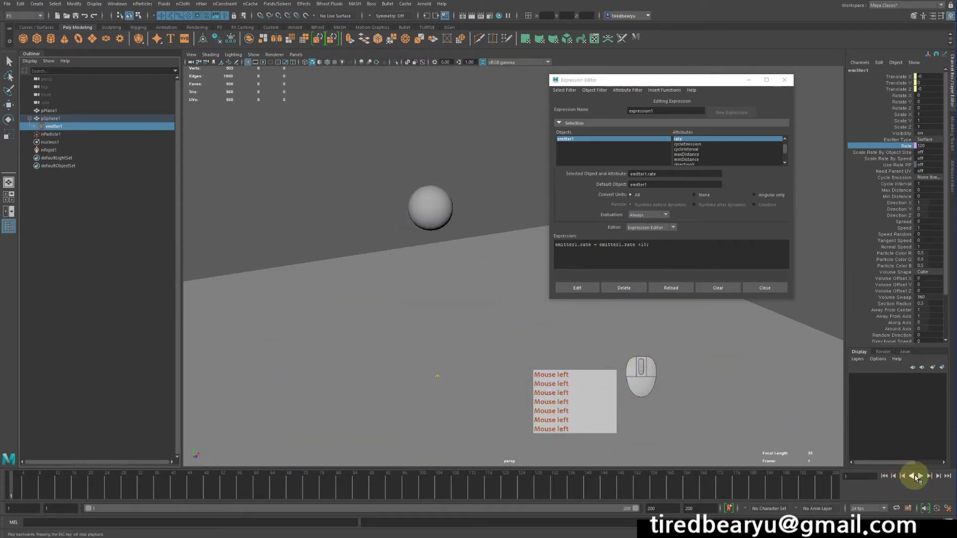
left_click(924, 480)
left_click(924, 480)
left_click(889, 478)
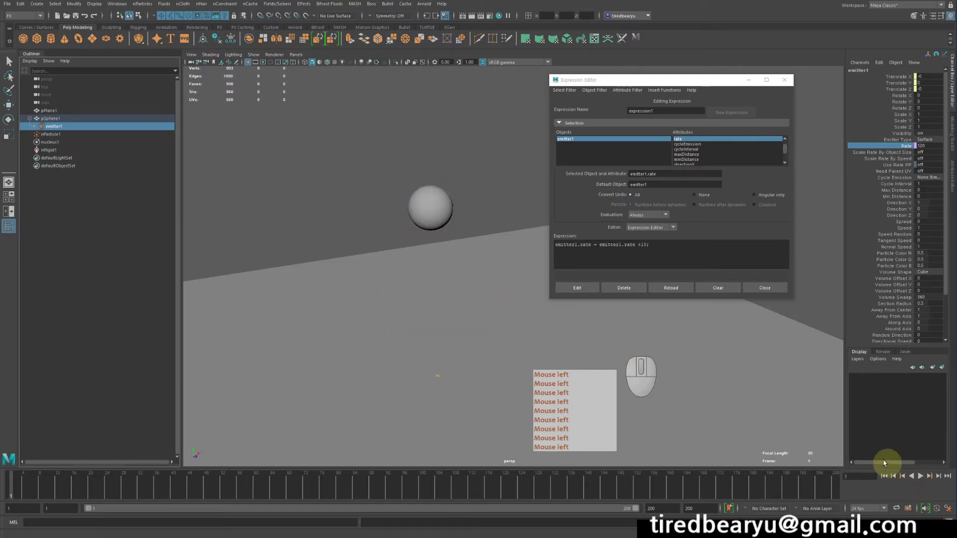
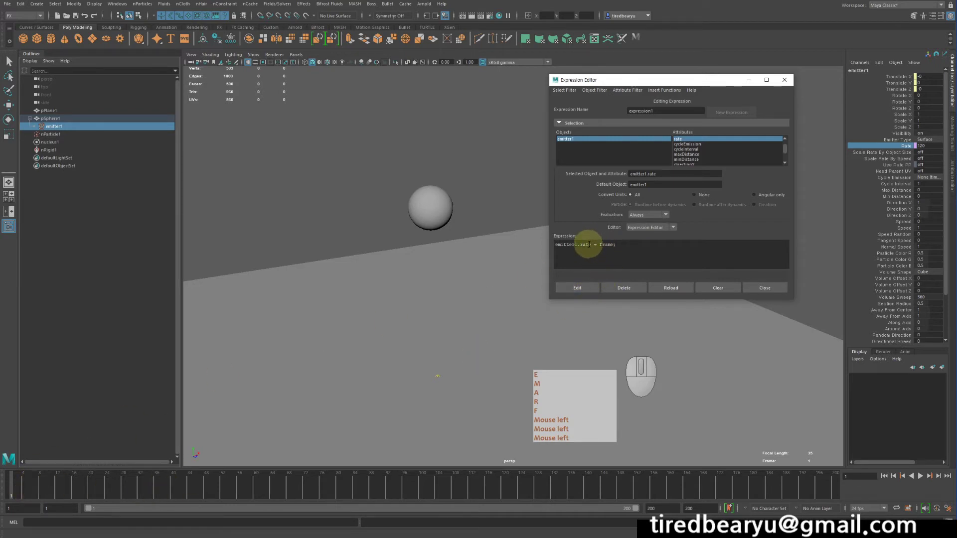
left_click(581, 286)
left_click(924, 480)
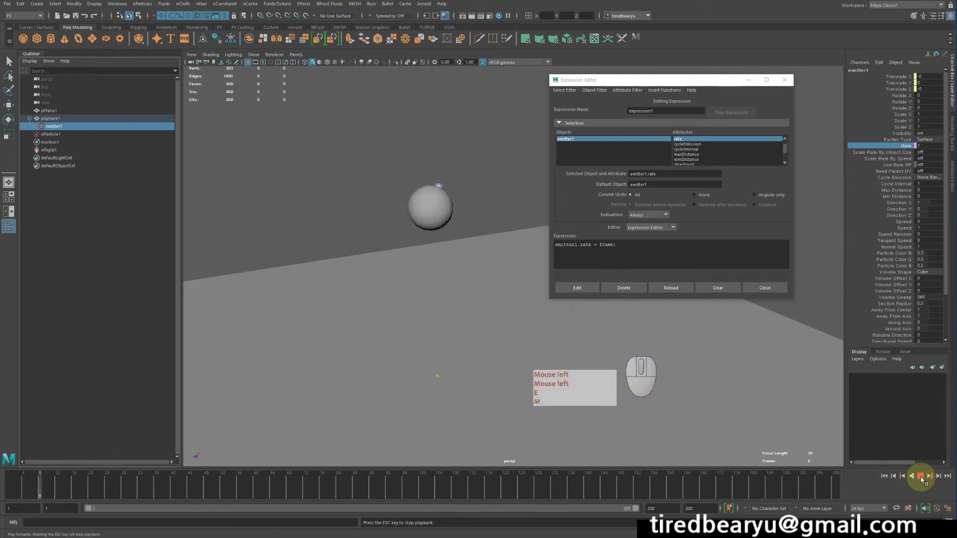
left_click(924, 478)
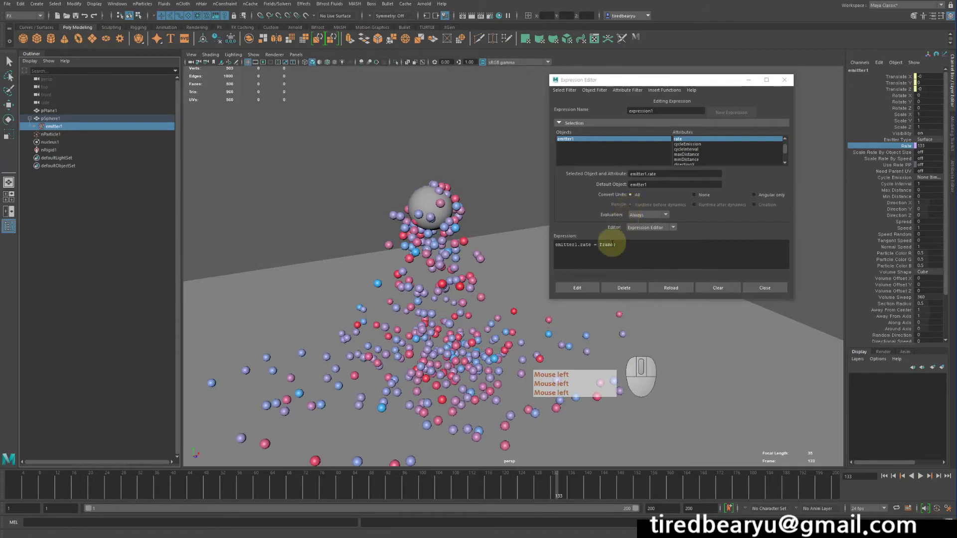
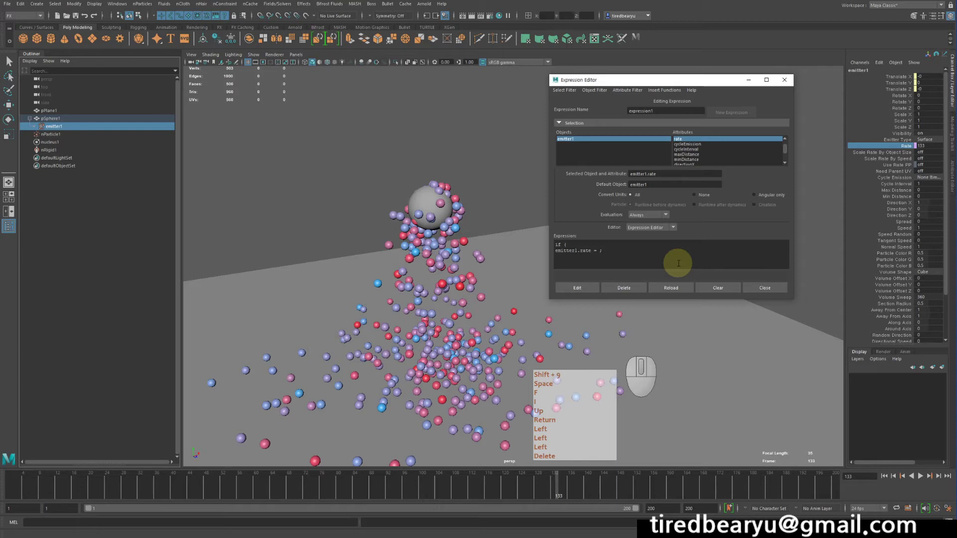
key("space")
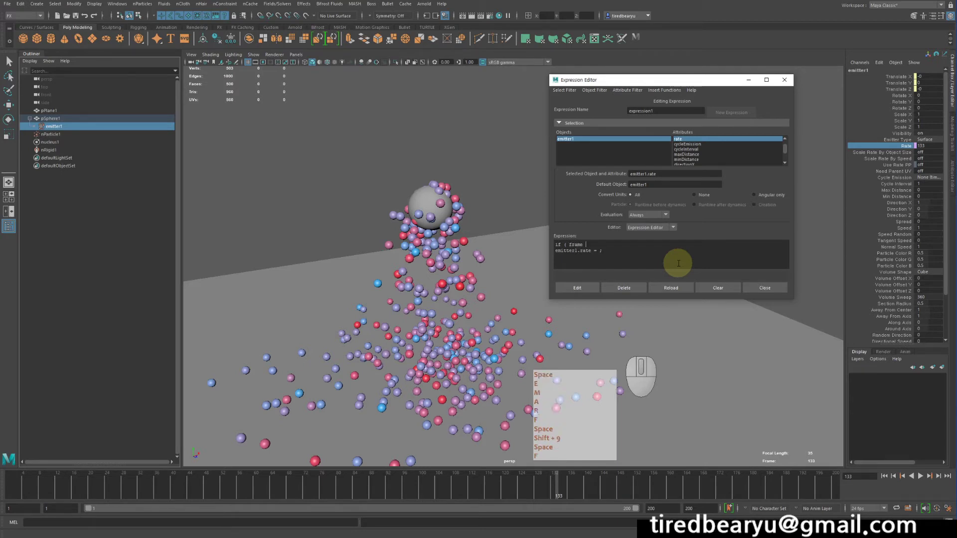
key("space")
key("space")
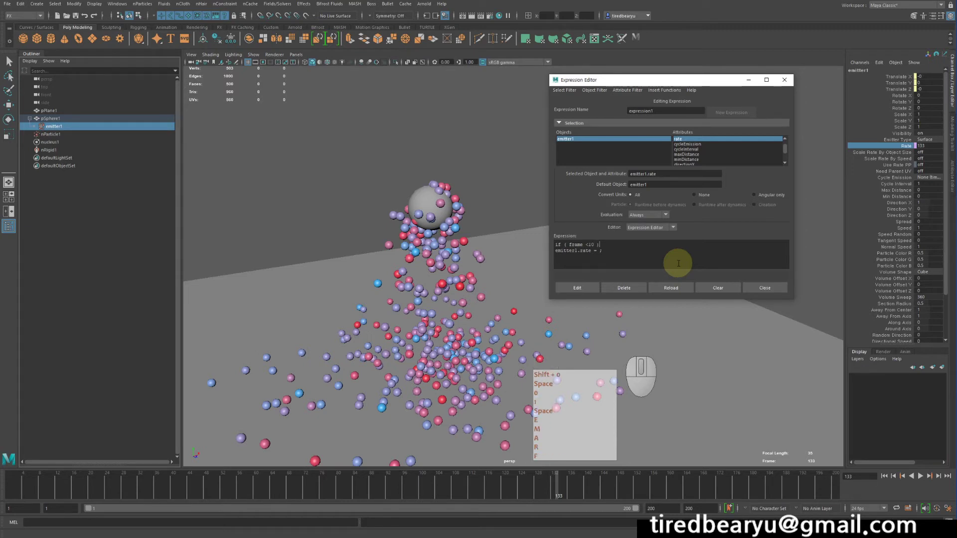
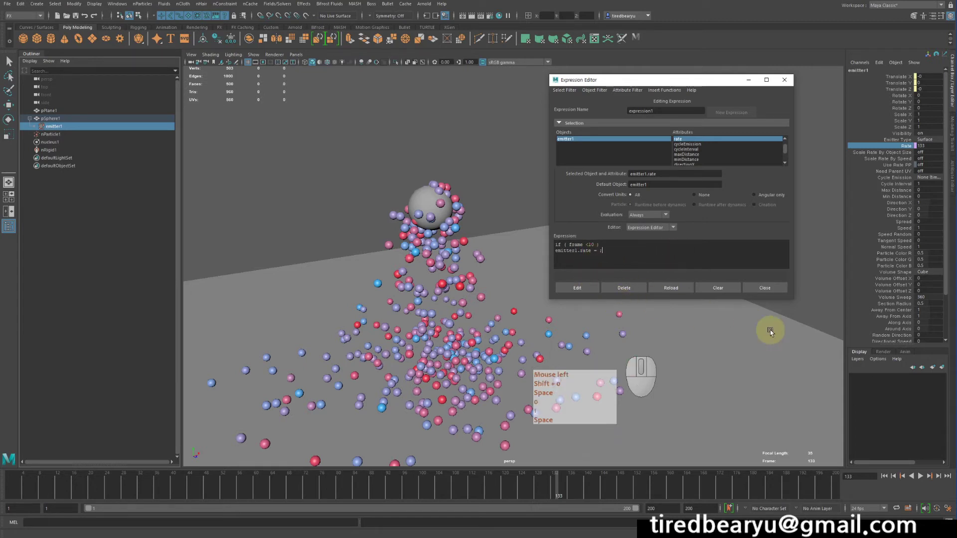
Finish typing the emitter1.rate expression and apply it with Create/Edit so Rate reads 1000
key("Left")
key("space")
key("Left")
left_click(773, 334)
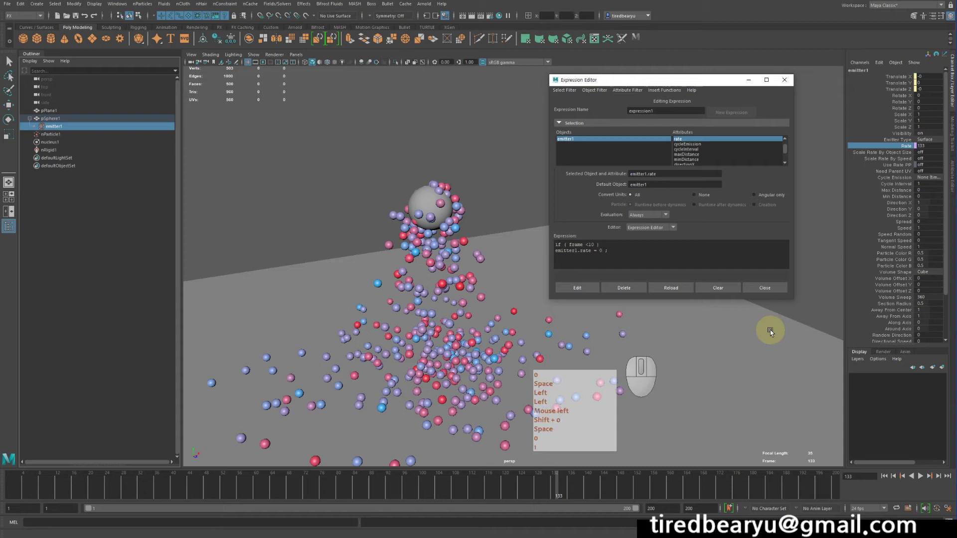
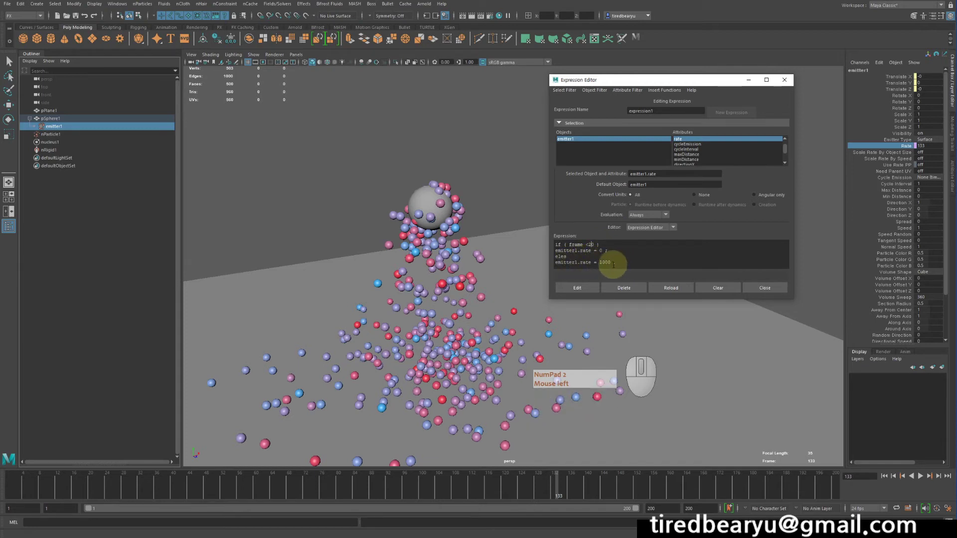
left_click(582, 290)
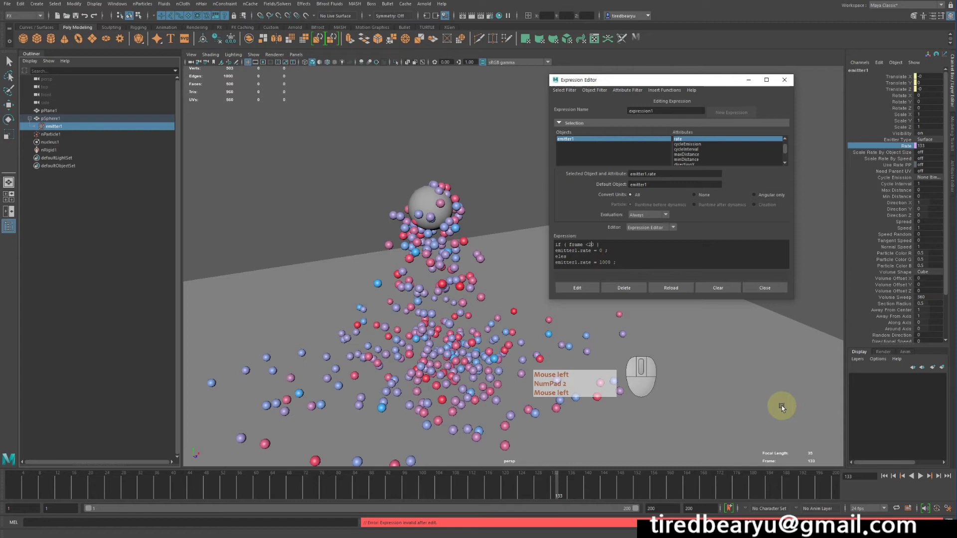
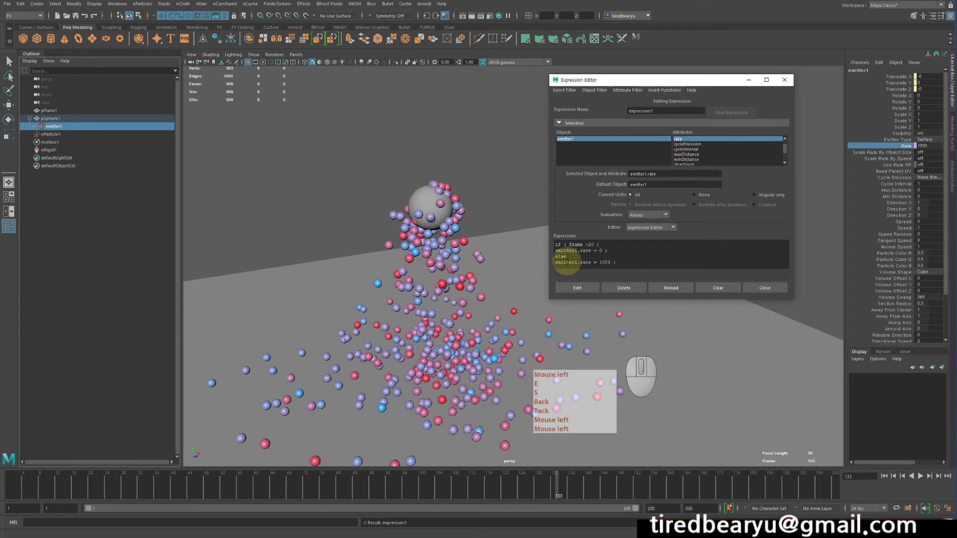
Rewind to frame 1, play the dense particle burst and stop it around frame 94
key("BackSpace")
double_click(888, 479)
left_click(924, 479)
key("BackSpace")
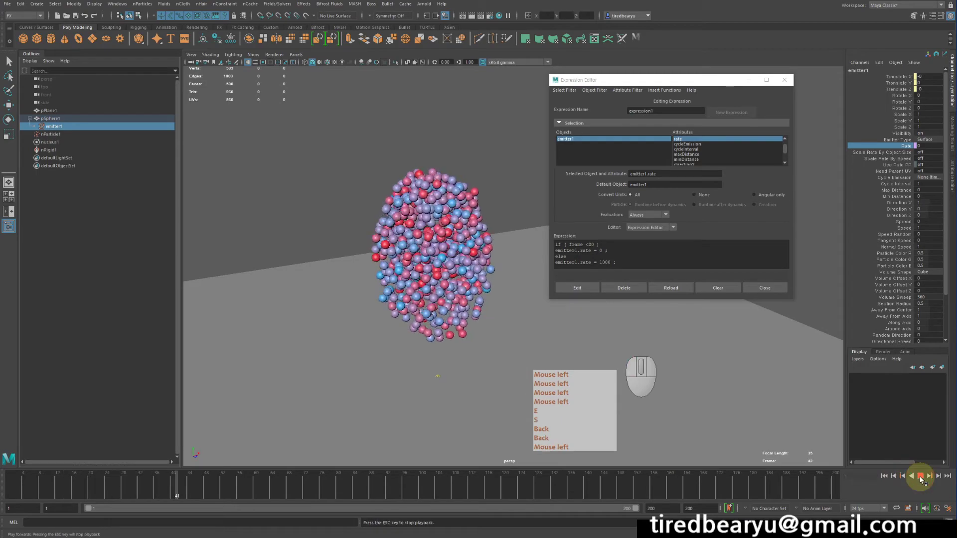
left_click(924, 478)
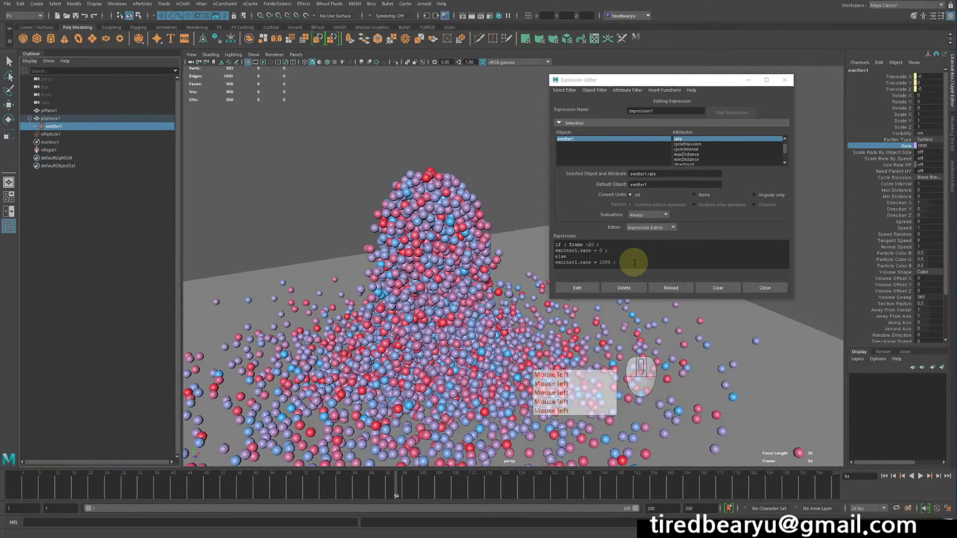
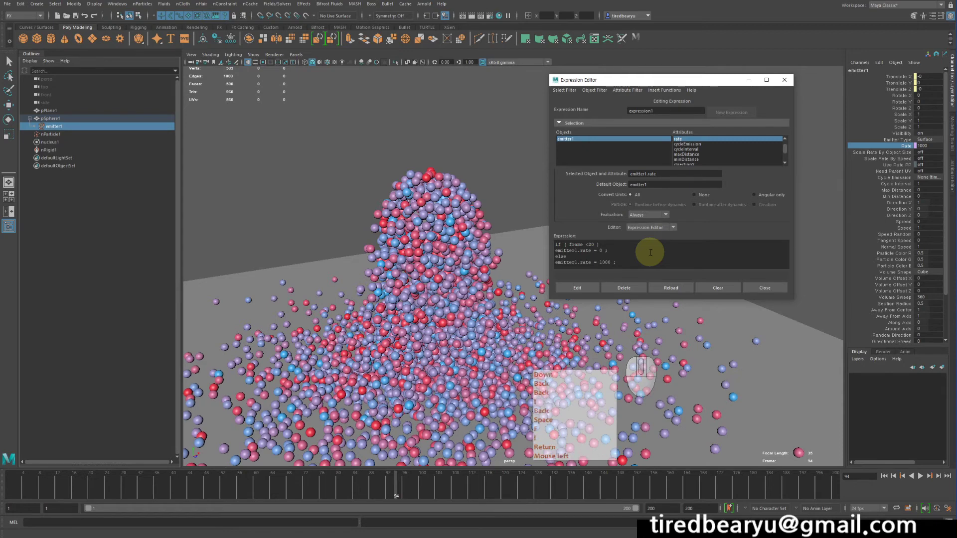
Extend the rate expression with a frame condition so Rate drops after the burst
key("Right")
key("Down")
key("BackSpace")
key("space")
key("Return")
key("f")
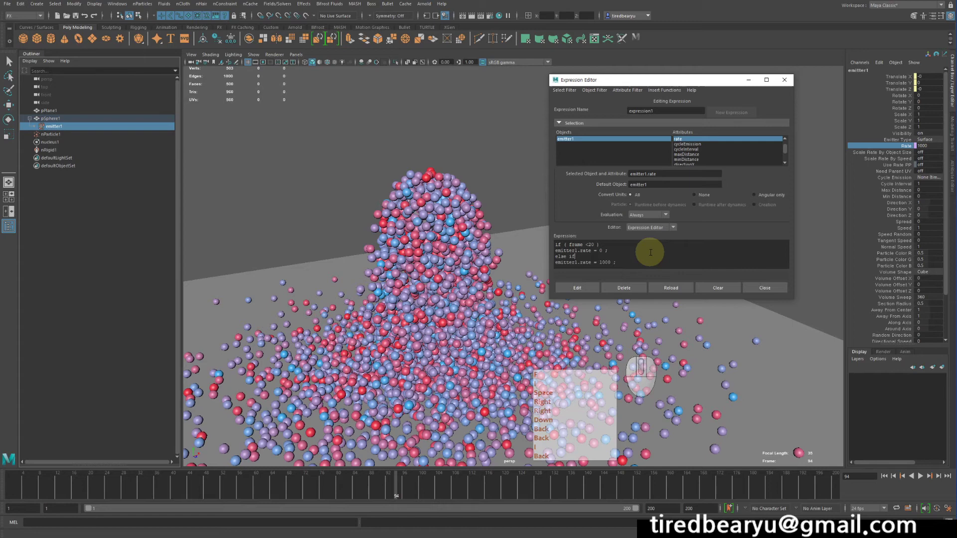
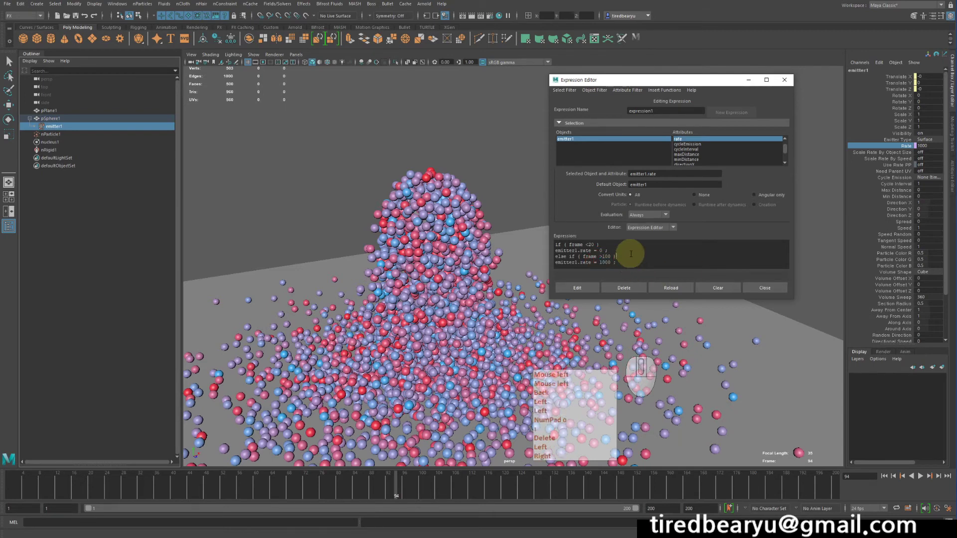
key("Left")
key("KP_0")
key("1")
key("Delete")
key("Right")
key("Return")
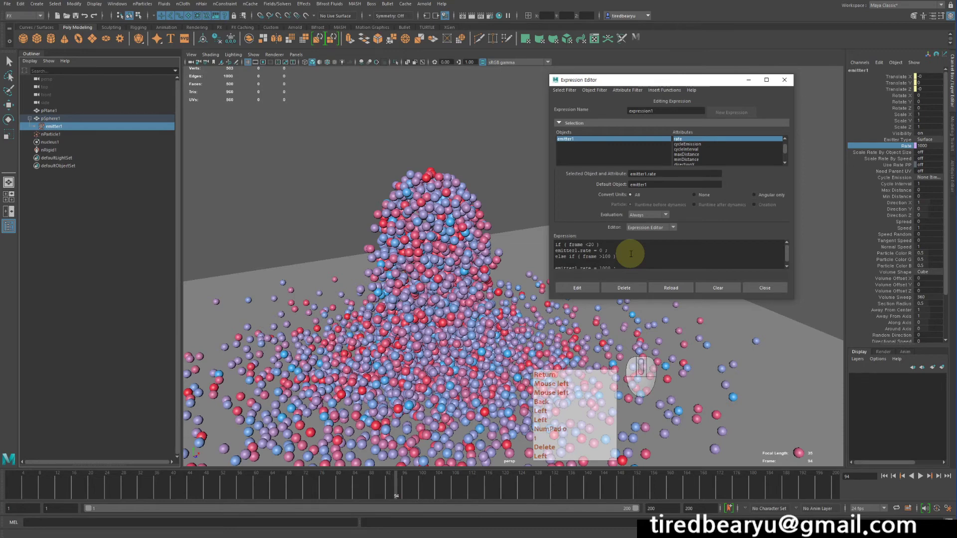
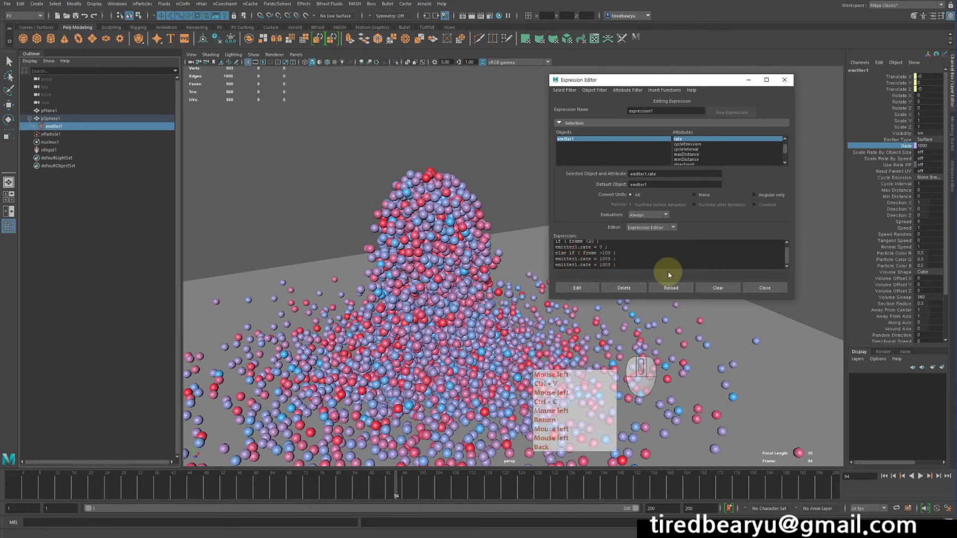
Set the post-burst Rate value to 0, apply the edit and replay past frame 100
key("Delete")
key("0")
key("Right")
key("Left")
key("Right")
key("0")
key("Delete")
key("ctrl+v")
key("ctrl+c")
left_click(671, 274)
key("Return")
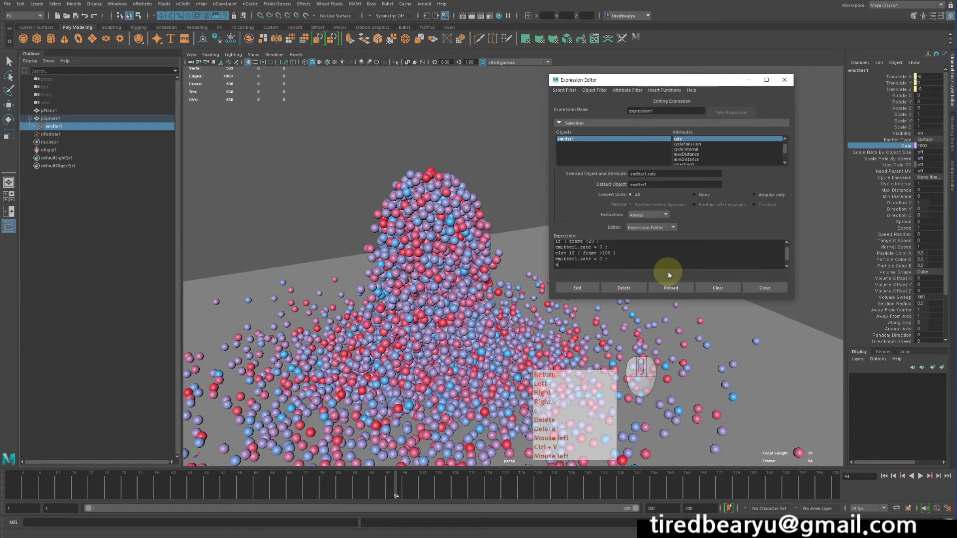
key("BackSpace")
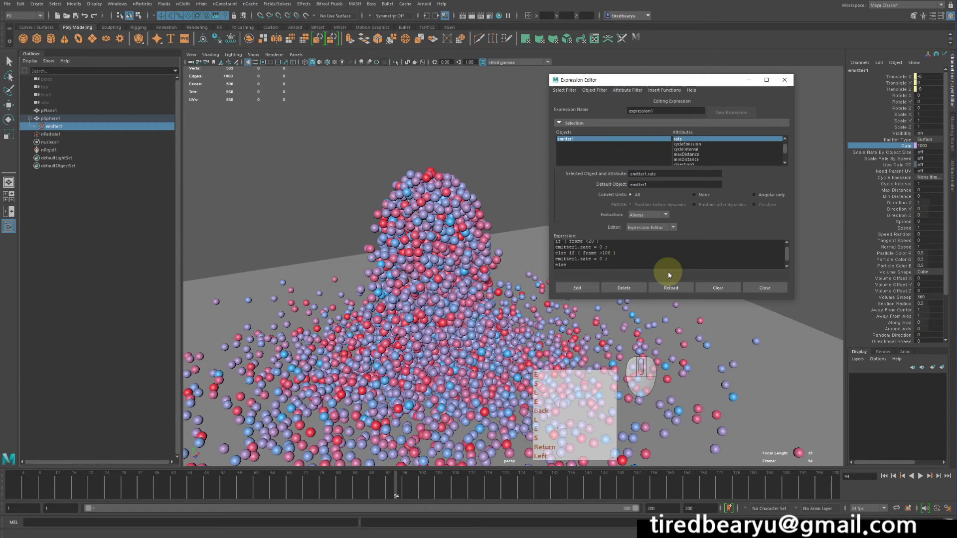
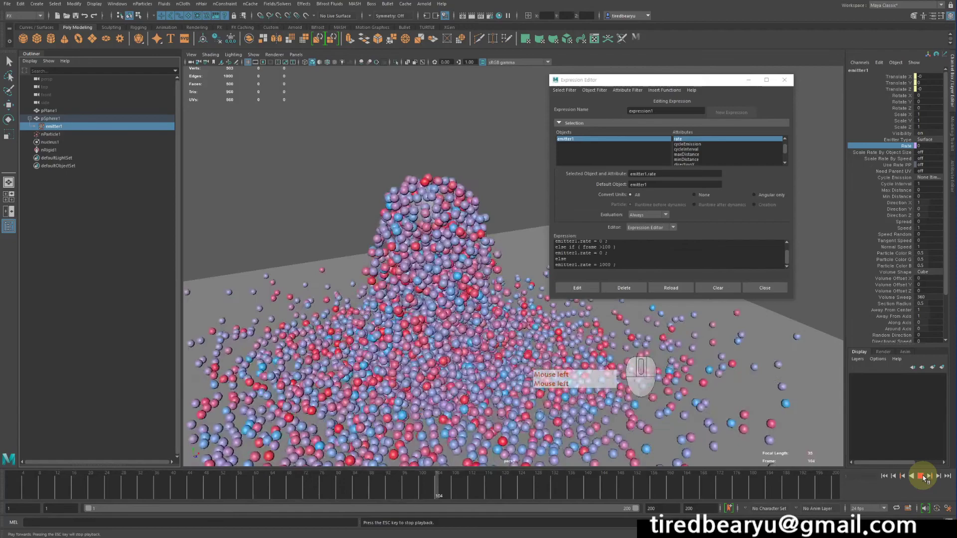
Stop playback and retune the expression values for a smaller burst, applying the edit
left_click(925, 476)
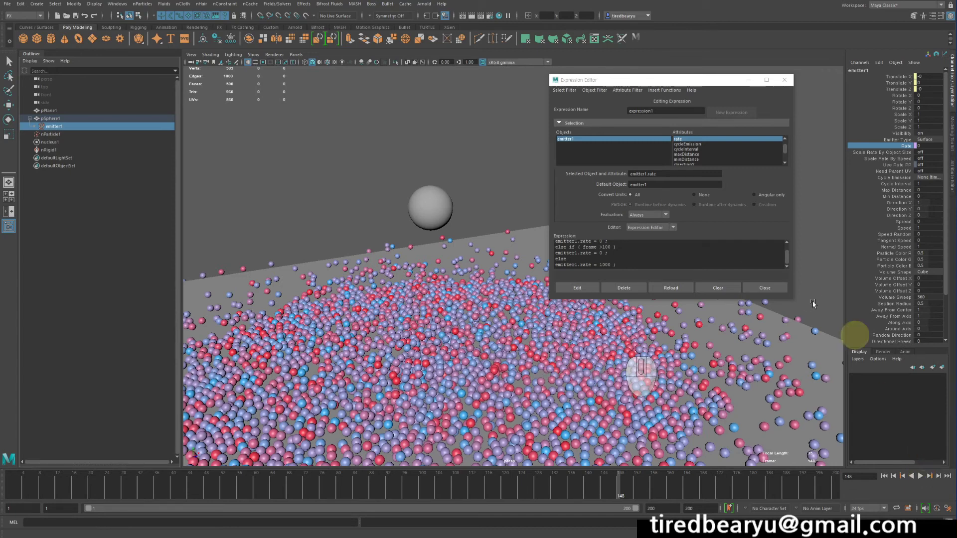
scroll("up", 3)
scroll("down", 3)
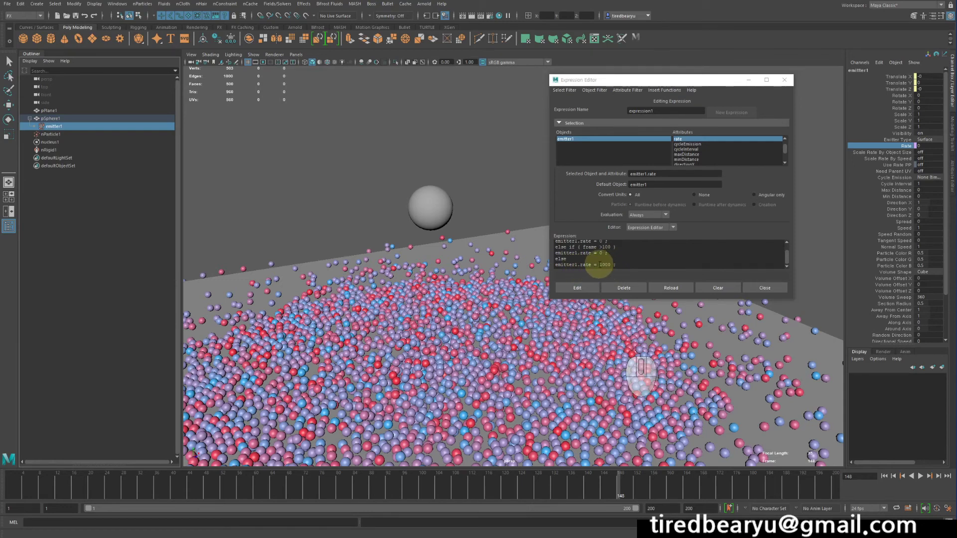
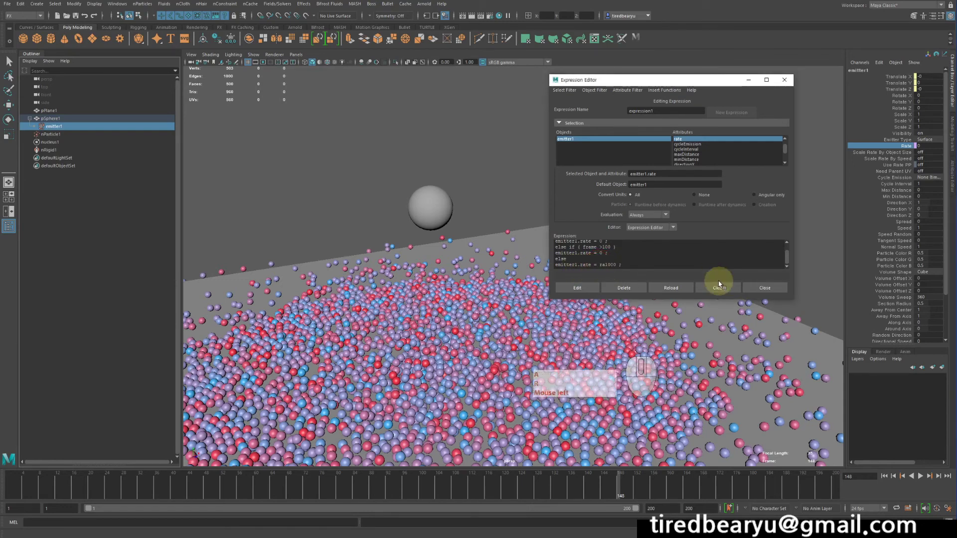
left_click(721, 285)
key("shift+9")
key("0")
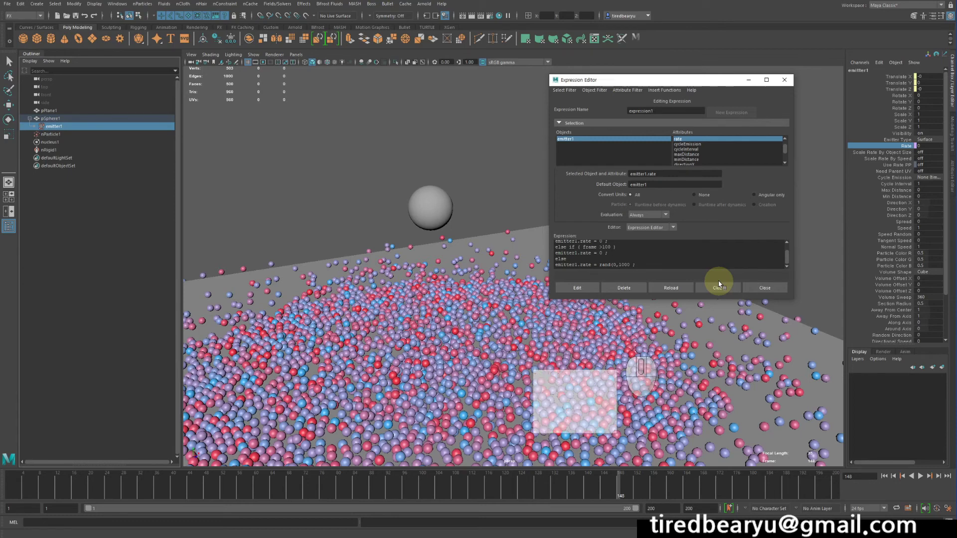
key("Right")
left_click(721, 285)
key("Right")
left_click(721, 285)
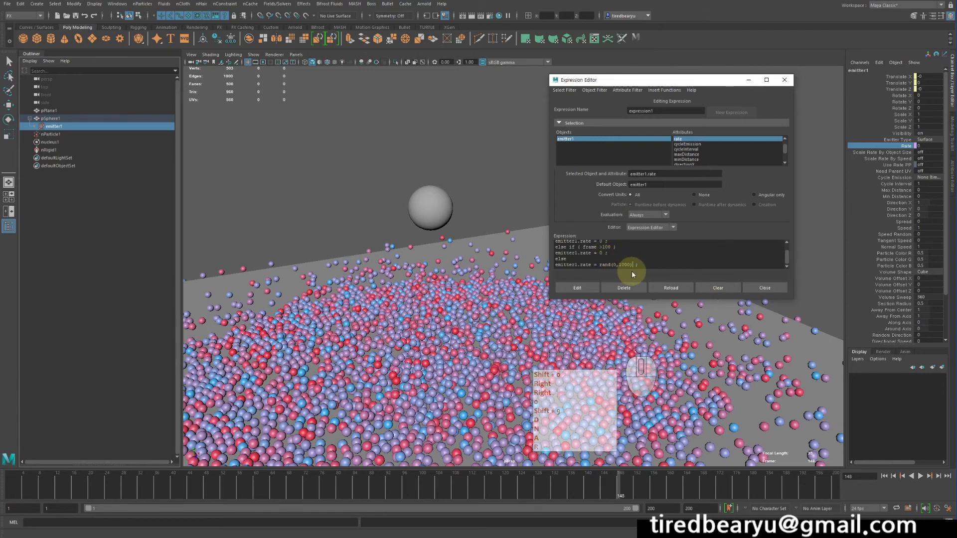
left_click(584, 291)
Rewind and replay to frame 156 so the burst collapses onto the ground with Rate 0
key("Right")
left_click(887, 481)
left_click(925, 479)
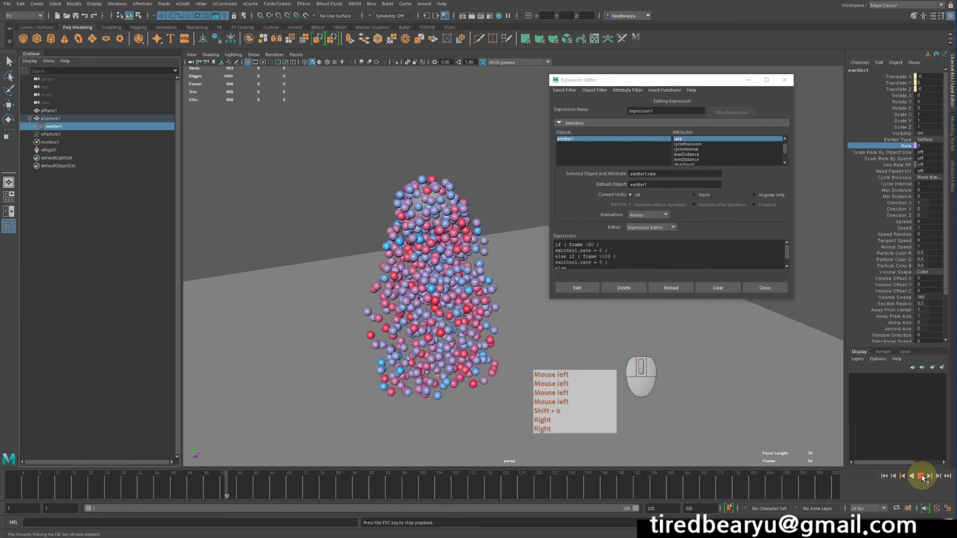
key("shift+o")
key("Right")
left_click(924, 477)
key("shift+o")
left_click(925, 476)
left_click(925, 477)
key("shift+0")
double_click(846, 393)
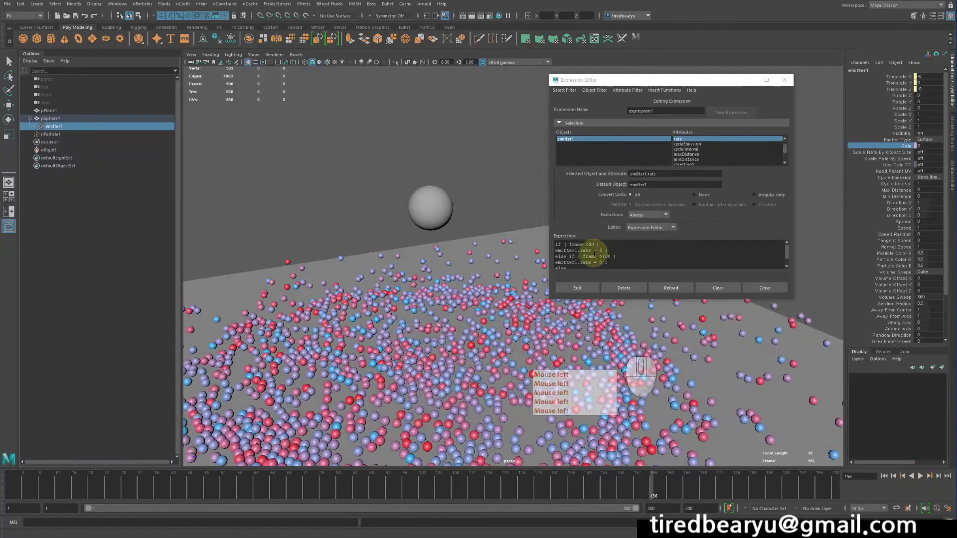